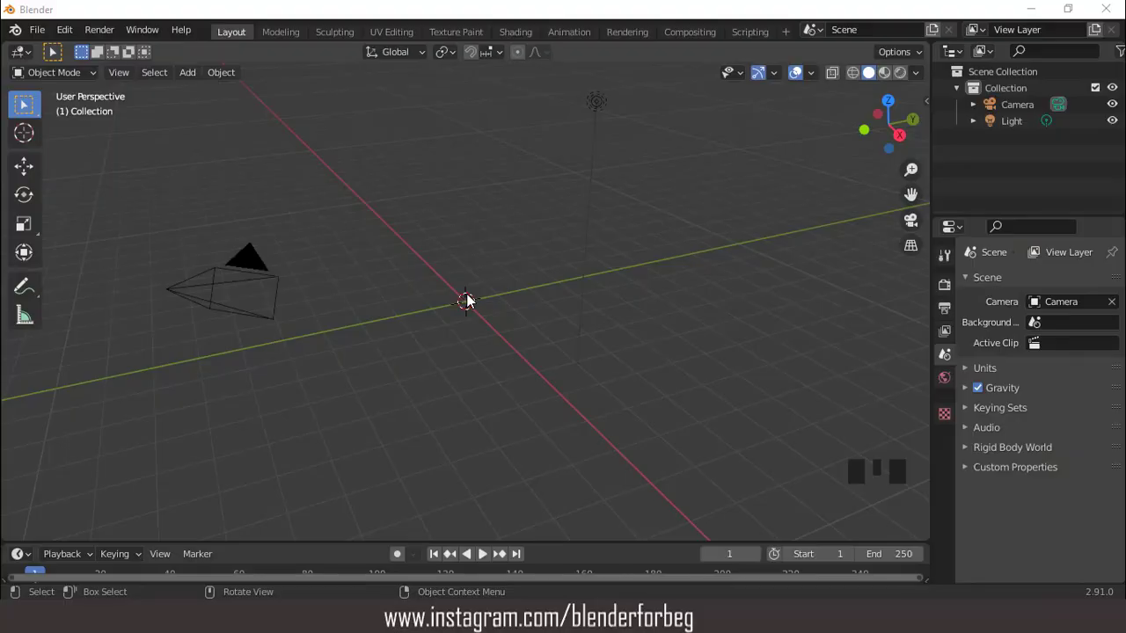
Add a cylinder to the empty scene and enter Edit Mode, viewing it from front and top.
drag(814, 80, 546, 294)
scroll(up, 3)
key(KP_1)
key(Tab)
scroll(up, 3)
key(KP_7)
In face-select mode pick the cylinder's top cap and start deleting it.
scroll(up, 3)
key(3)
click(452, 264)
key(x)
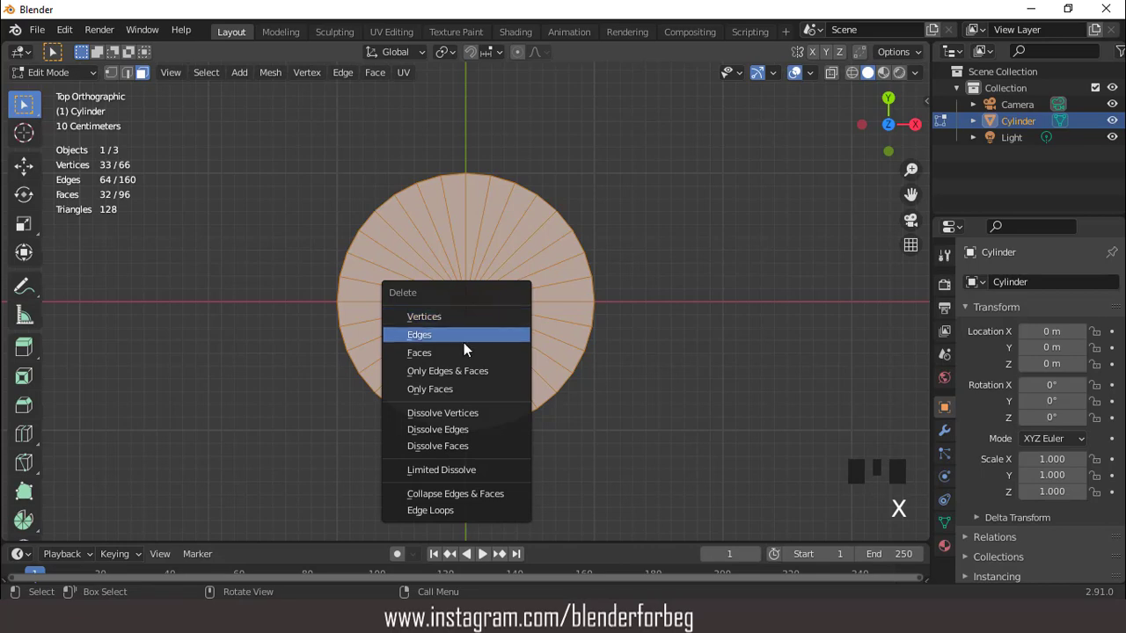
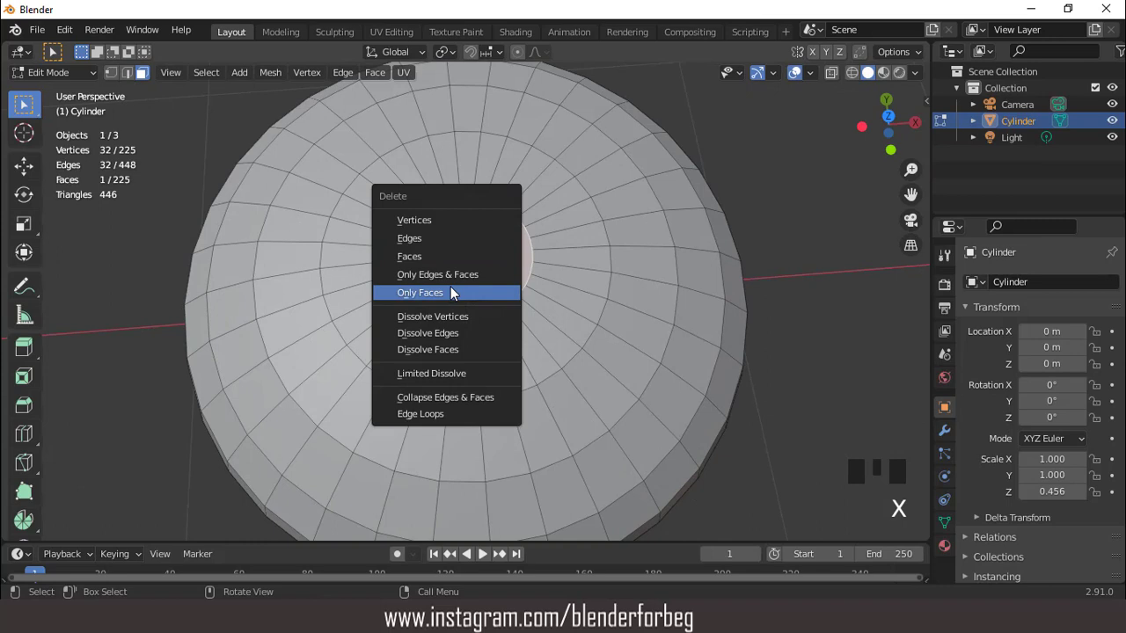
Delete only the faces of the selected cap, leaving the cylinder open on top.
key(2)
click(482, 189)
drag(379, 79, 508, 285)
scroll(down, 3)
drag(485, 215, 523, 197)
key(KP_1)
Back in Object Mode, scale the bun to adjust its overall proportions.
key(Tab)
scroll(up, 3)
right_click(596, 260)
scroll(down, 3)
key(s)
drag(571, 332, 540, 319)
Add a loop cut near the bun's bottom edge to tighten it.
key(Tab)
key(KP_1)
scroll(up, 3)
key(ctrl+r)
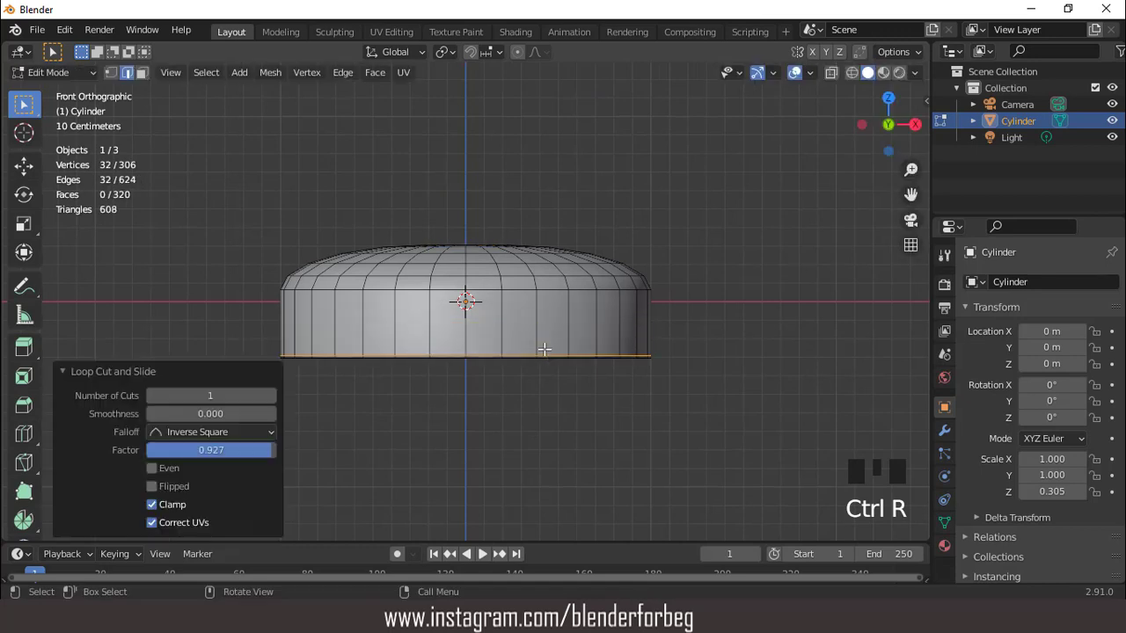
key(Tab)
scroll(down, 3)
drag(522, 271, 523, 301)
Scale and raise the bun on Z, then duplicate it upward as a second bun.
key(KP_1)
scroll(up, 3)
scroll(down, 3)
drag(501, 320, 526, 311)
scroll(up, 3)
key(KP_1)
key(s)
key(g)
scroll(down, 3)
scroll(up, 3)
key(shift+d)
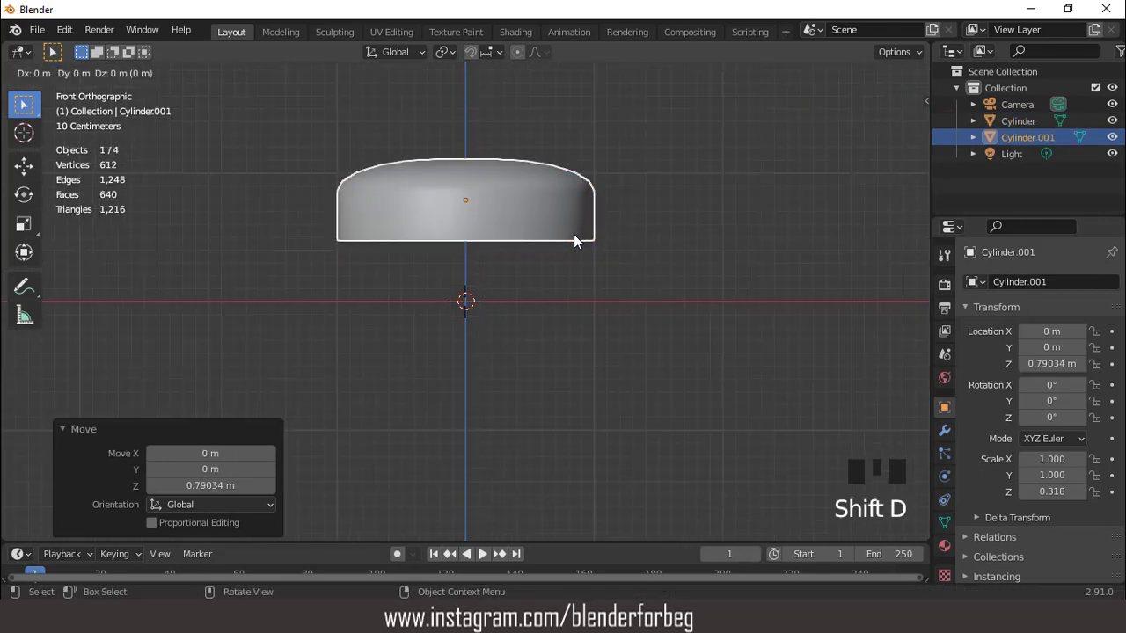
Move the bun copy below the original, rotate it 180° on X and lower it further.
key(g)
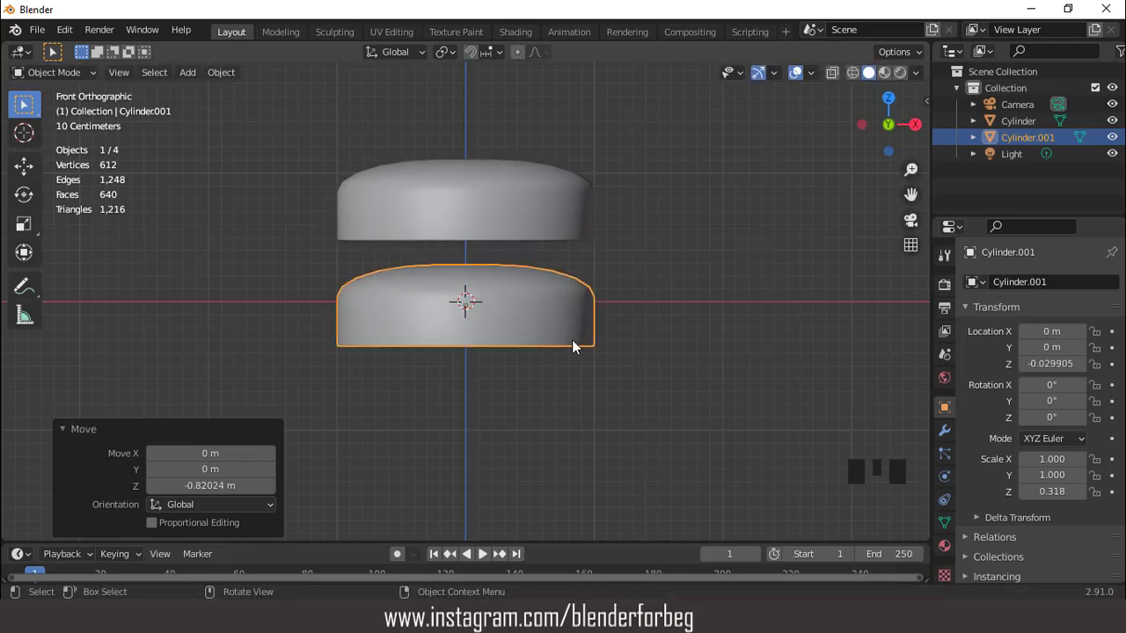
key(r)
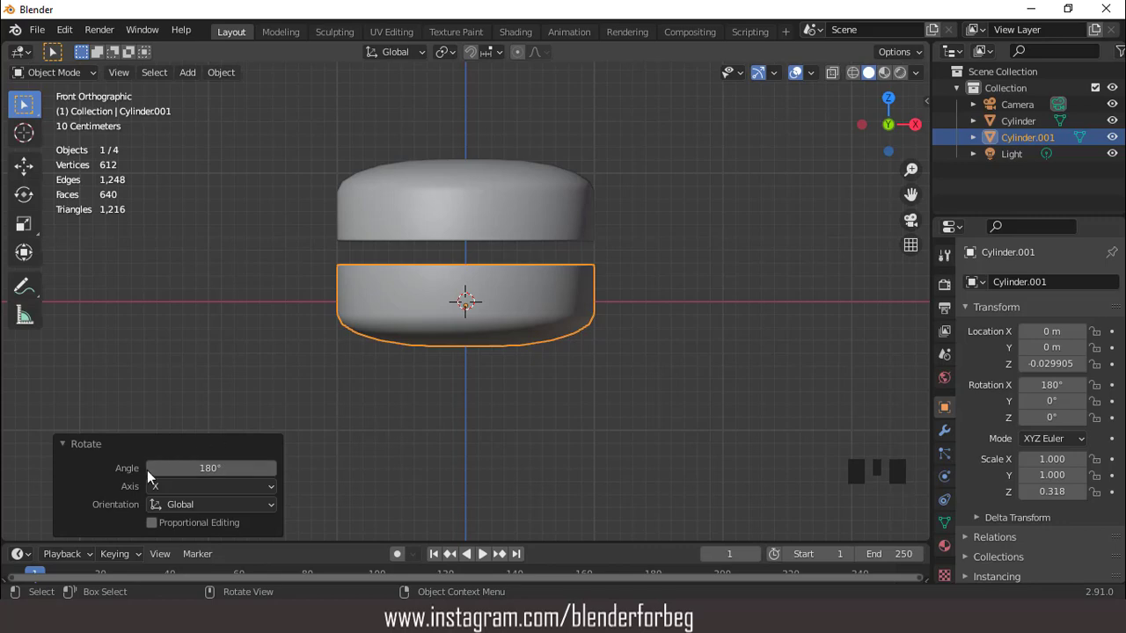
scroll(up, 3)
scroll(down, 3)
key(g)
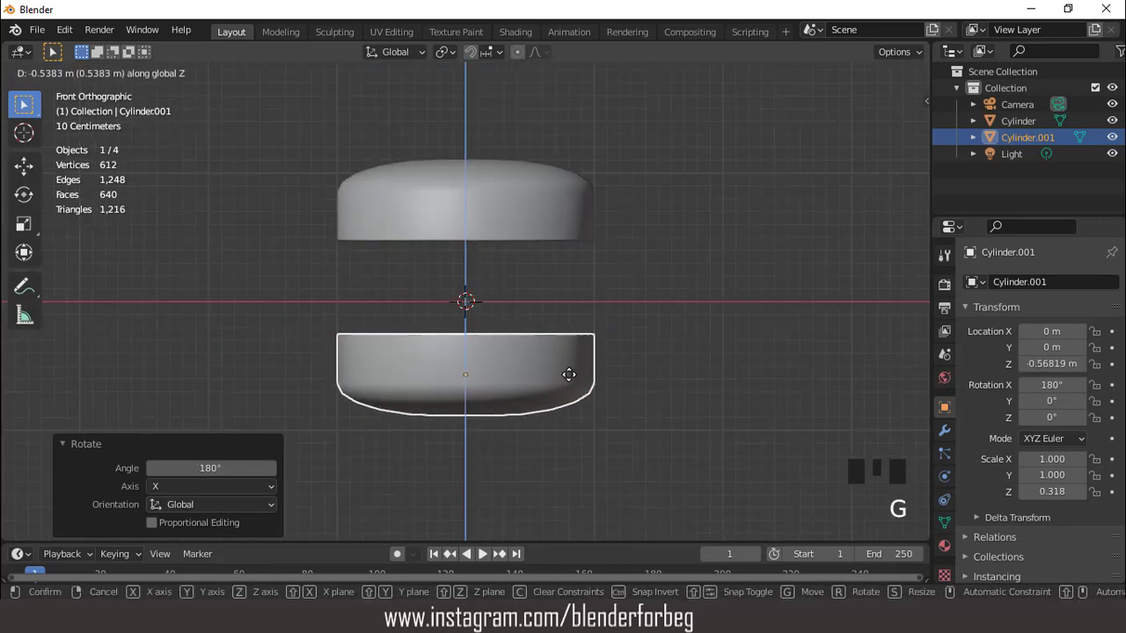
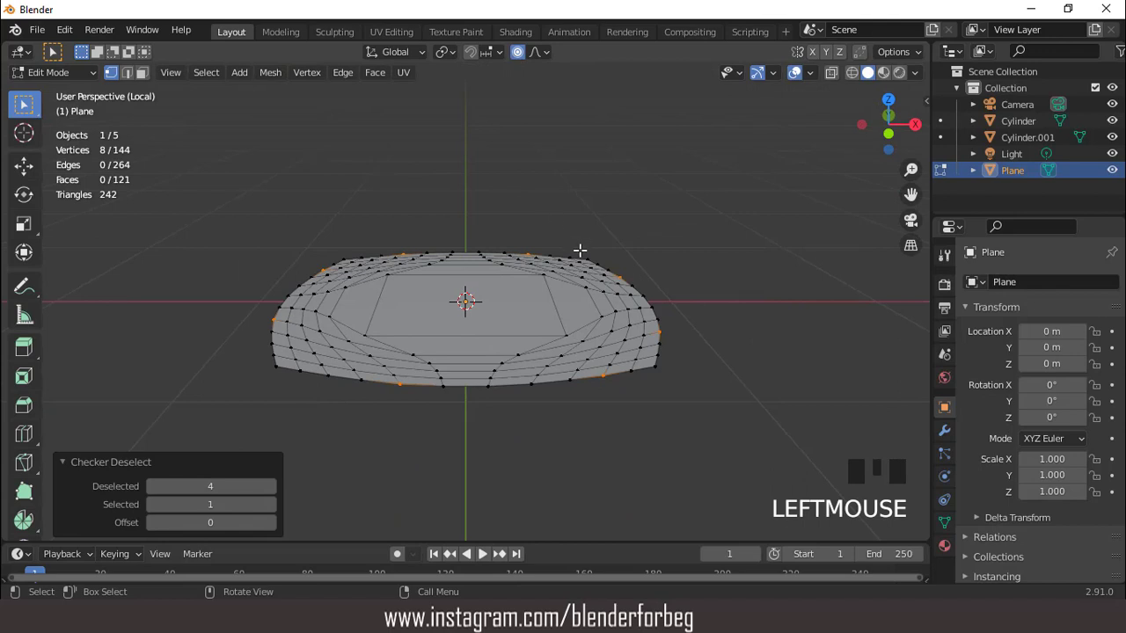
Pull the leaf's outer vertices with proportional falloff into wavy edges and give it thickness and subdivision.
key(g)
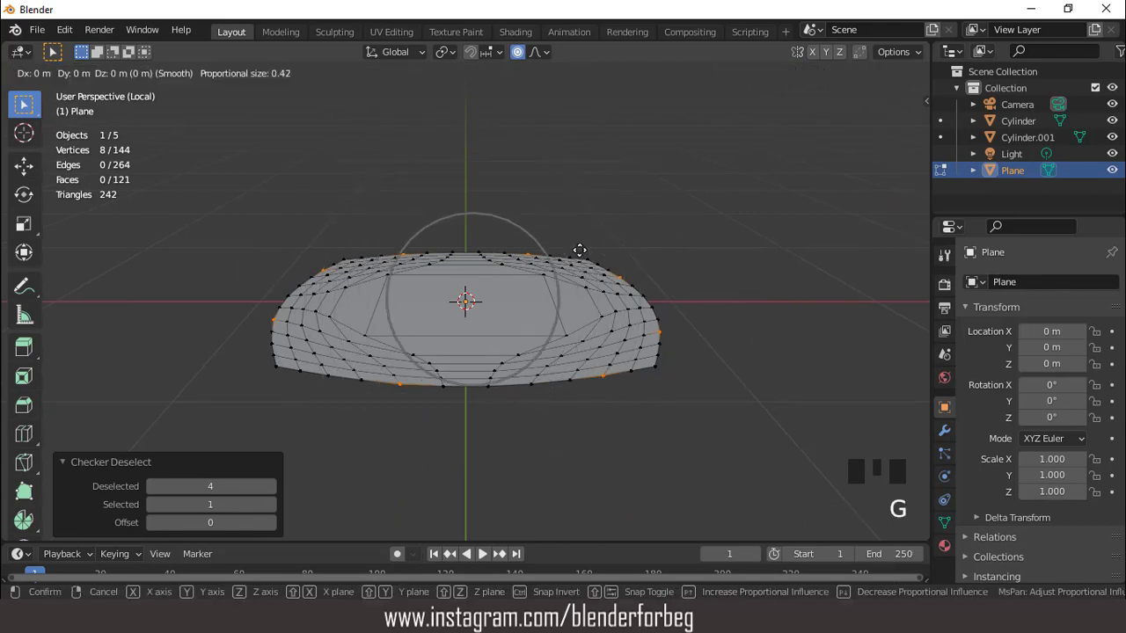
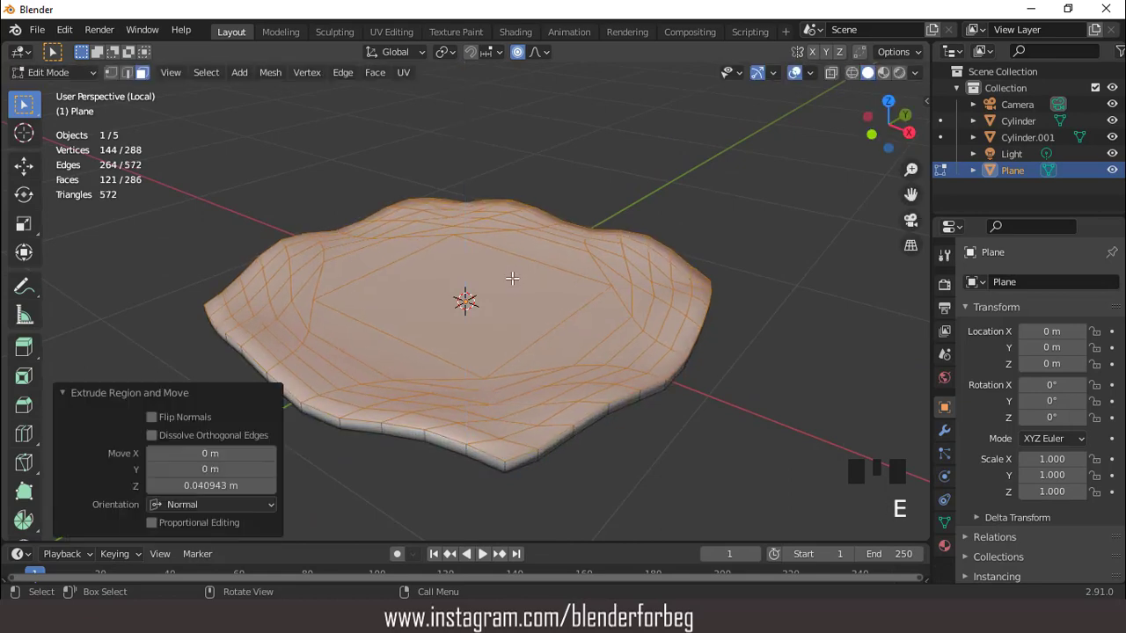
key(Tab)
scroll(down, 3)
drag(490, 284, 952, 437)
drag(952, 436, 975, 368)
click(989, 282)
click(816, 563)
Adjust the lettuce's display options from the viewport header.
drag(552, 304, 589, 286)
scroll(up, 3)
drag(587, 285, 555, 253)
drag(555, 254, 796, 82)
click(797, 81)
scroll(down, 3)
drag(598, 292, 795, 81)
click(795, 81)
Lower the lettuce onto the bottom bun and enlarge it slightly.
key(KP_Divide)
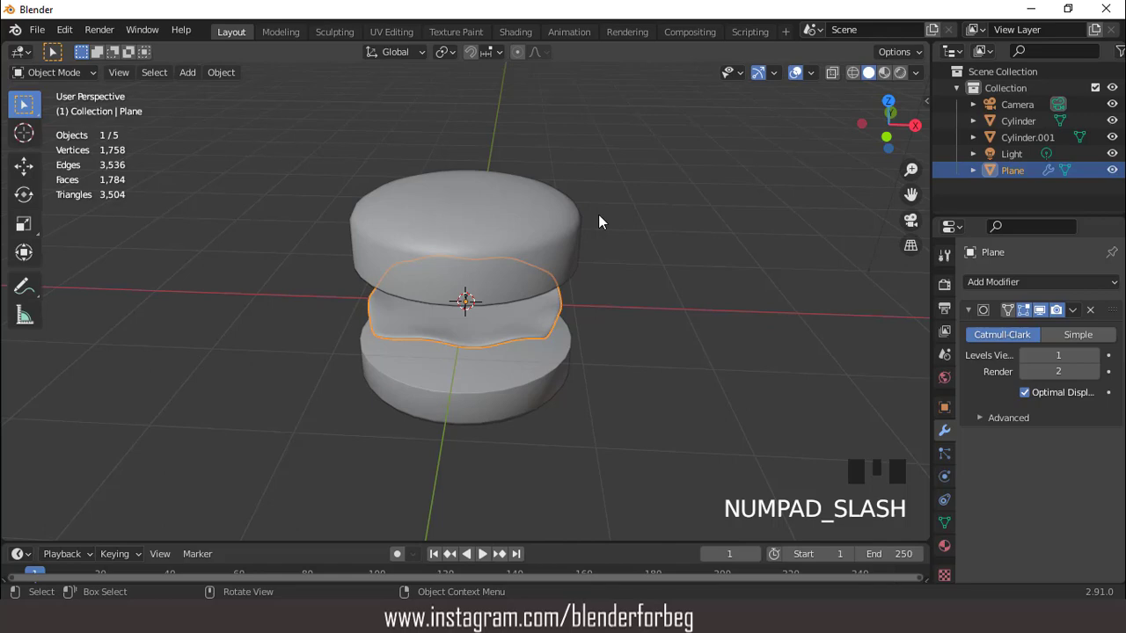
key(KP_1)
scroll(up, 3)
key(g)
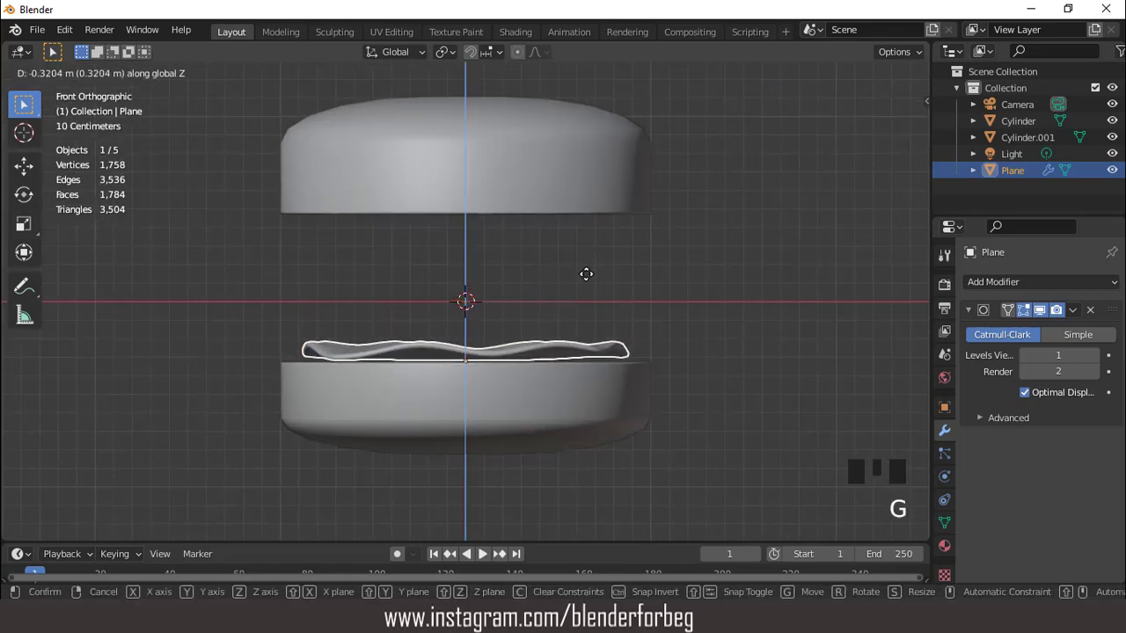
key(KP_7)
key(s)
scroll(down, 3)
drag(564, 224, 575, 170)
Add a cube for the patty and go to its modifier properties.
key(KP_1)
drag(195, 76, 532, 230)
scroll(down, 3)
drag(512, 258, 989, 287)
click(989, 287)
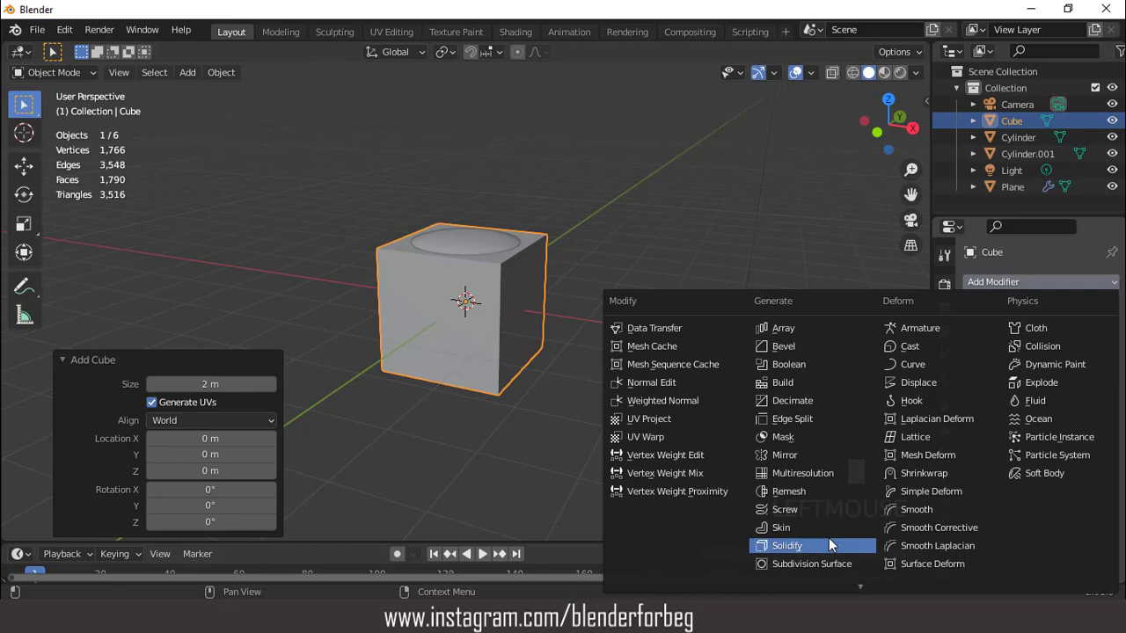
Add a Subdivision Surface modifier to the cube, isolate it and enter Edit Mode.
drag(831, 565, 561, 313)
scroll(up, 3)
key(KP_Divide)
key(KP_1)
scroll(down, 3)
key(Tab)
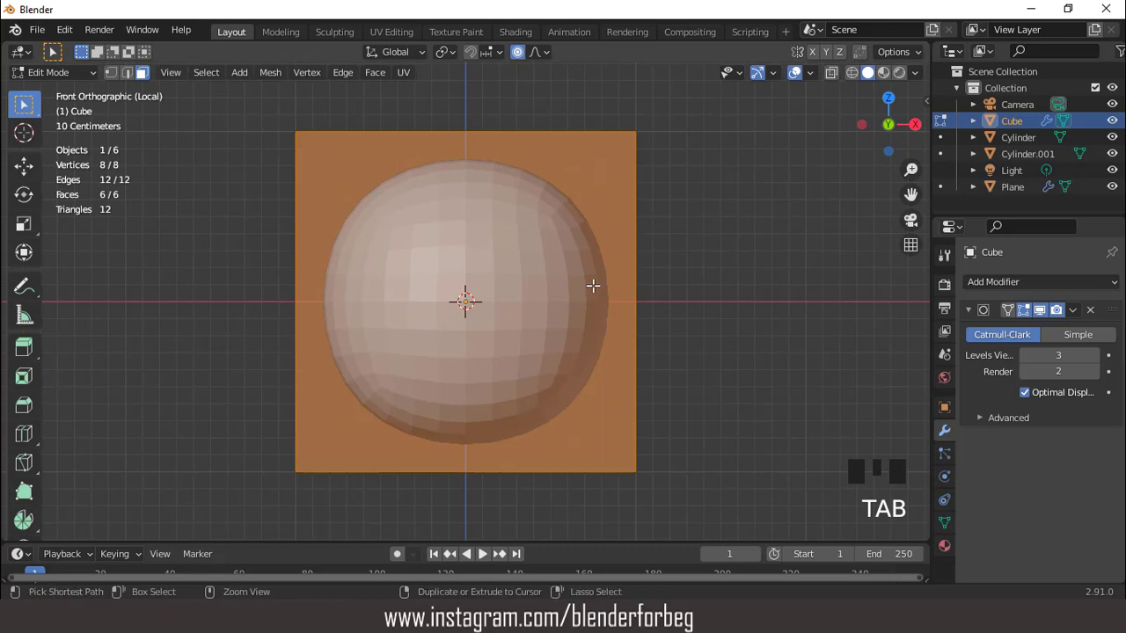
Loop-cut the cube's middle, flatten it on Z and bevel the middle loop into a wider band.
key(ctrl+r)
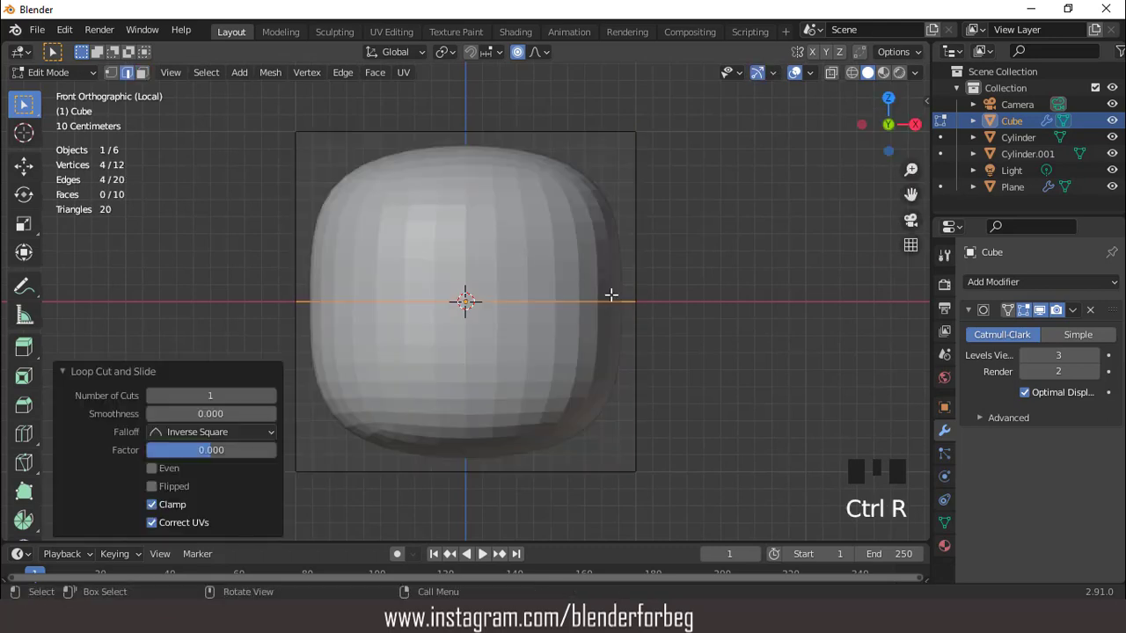
key(Tab)
key(s)
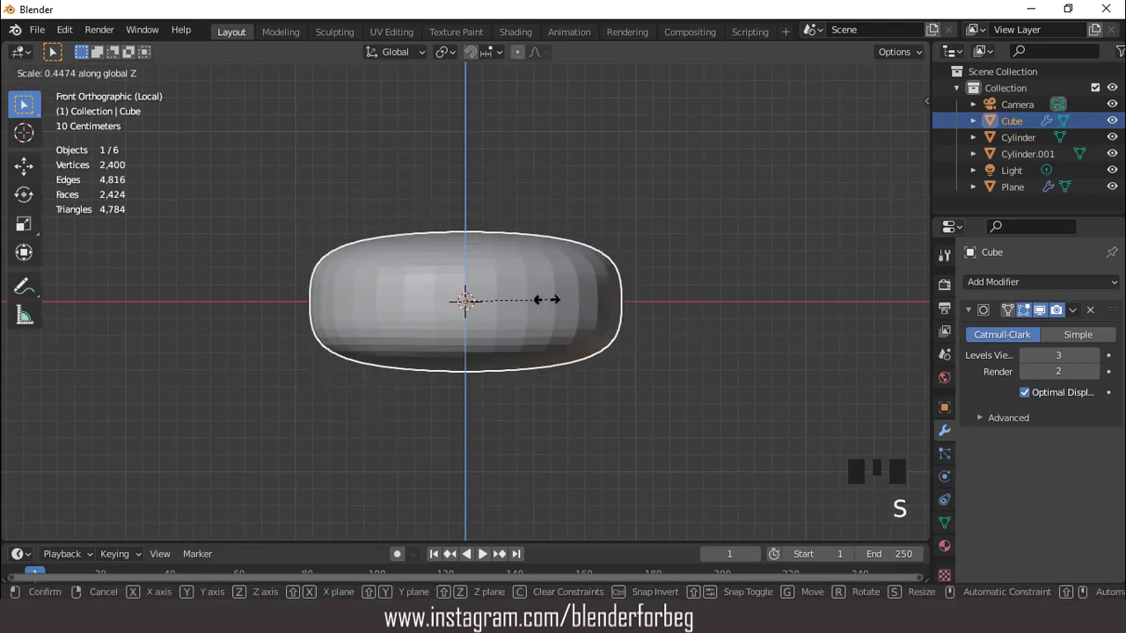
key(Tab)
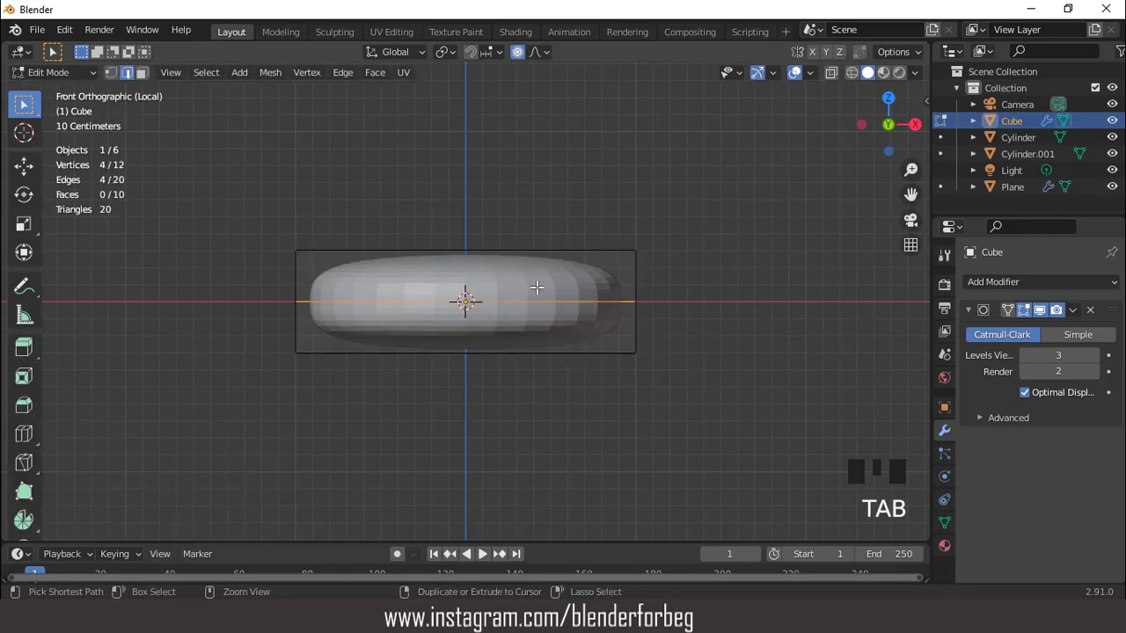
key(ctrl+b)
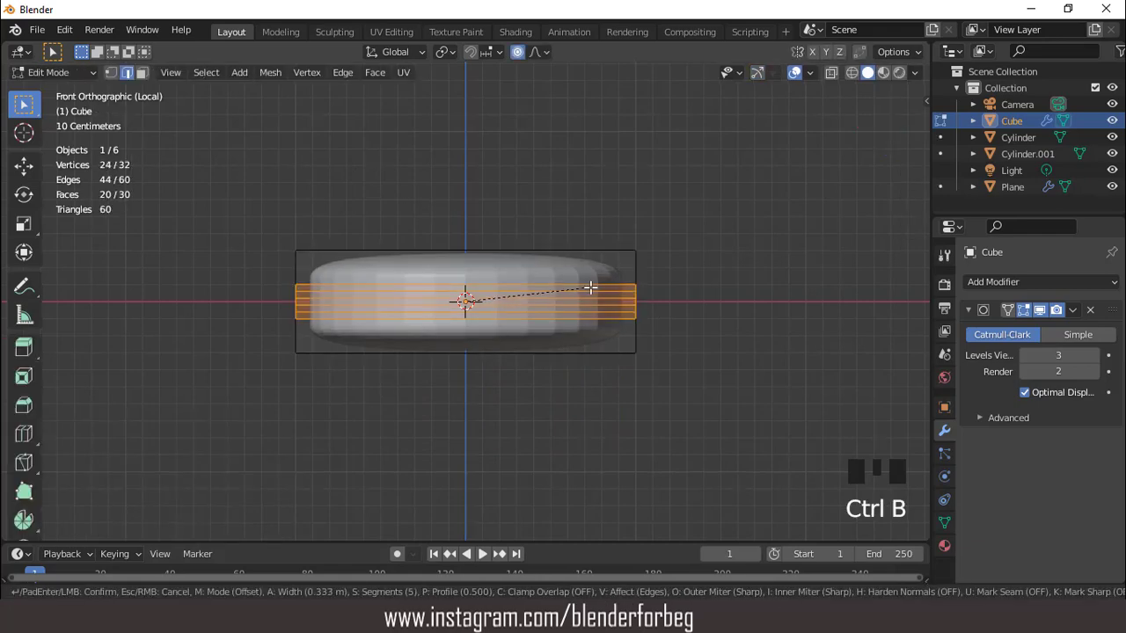
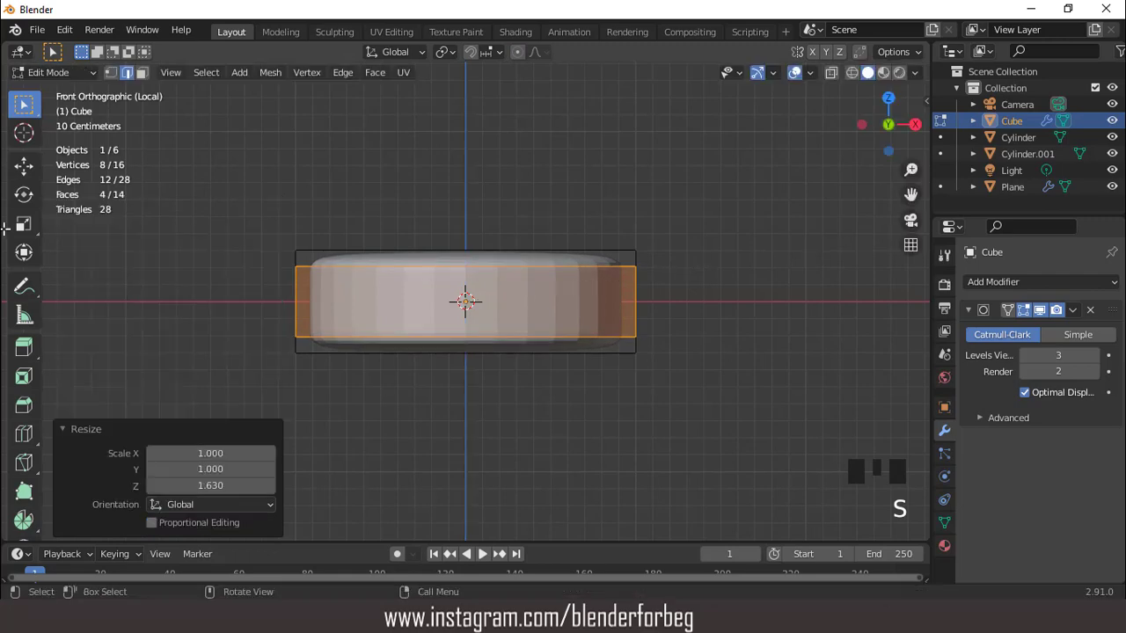
Scale the patty, leave Edit Mode and shade it smooth.
scroll(down, 3)
scroll(up, 3)
key(s)
key(Tab)
scroll(down, 3)
drag(526, 311, 501, 293)
right_click(502, 293)
Flatten the patty further and return to the full burger view.
key(KP_1)
scroll(up, 3)
key(s)
scroll(down, 3)
drag(460, 320, 491, 338)
key(KP_Divide)
key(KP_1)
scroll(up, 3)
Lower the patty onto the lettuce and widen it slightly.
key(g)
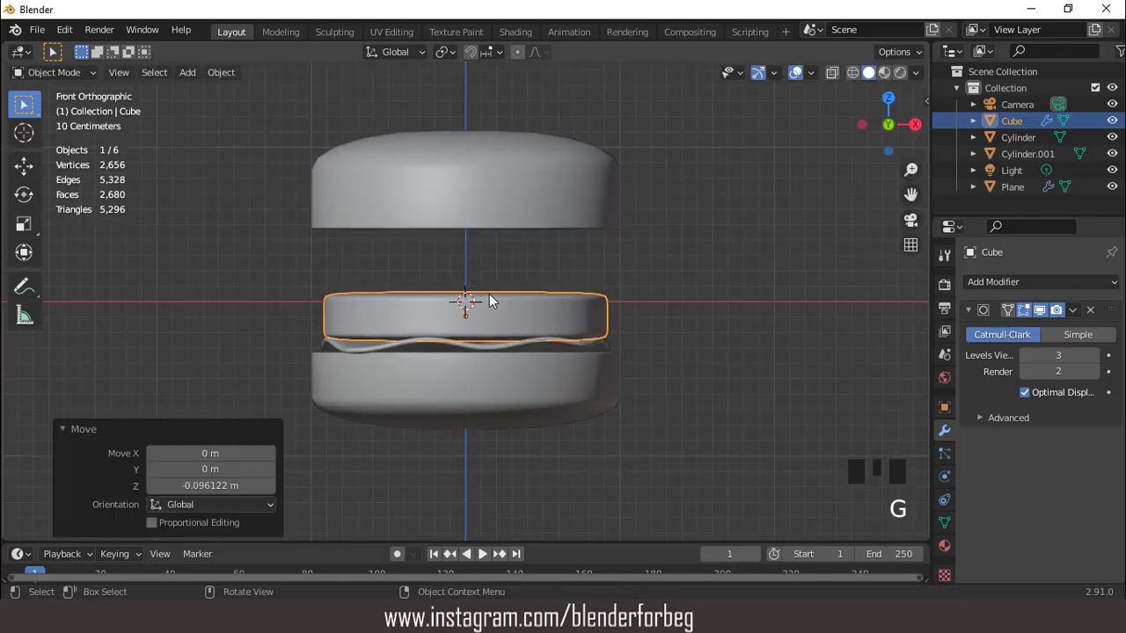
scroll(down, 3)
drag(485, 323, 507, 336)
key(KP_7)
key(s)
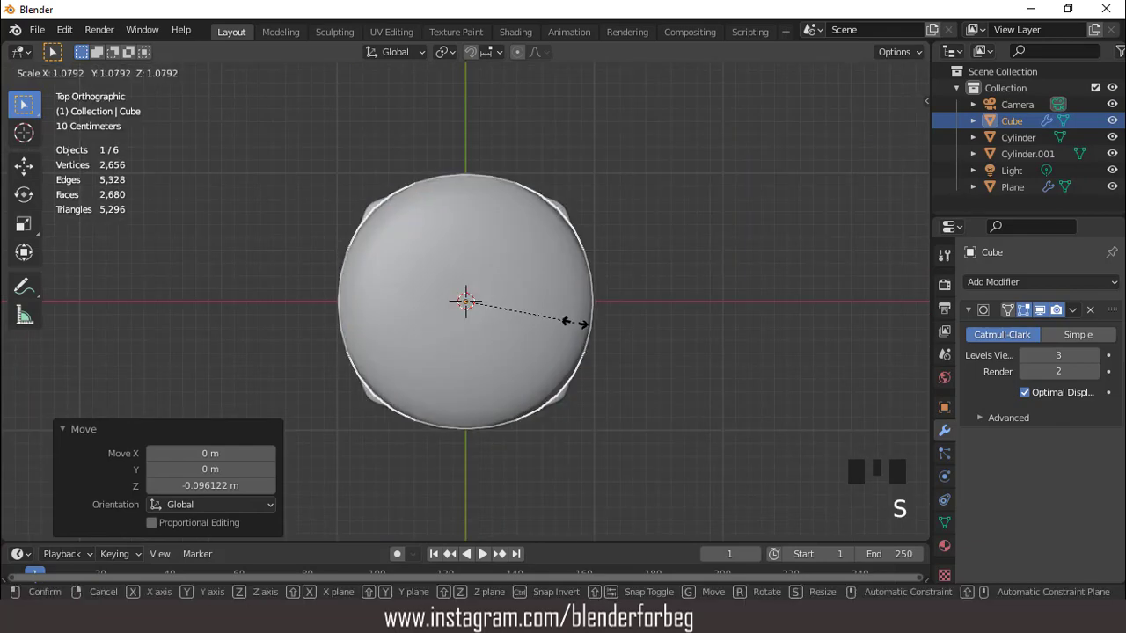
key(KP_1)
scroll(up, 3)
Duplicate the patty, shrink the copy to 0.365, offset it on Y toward a corner and apply all transforms.
key(shift+d)
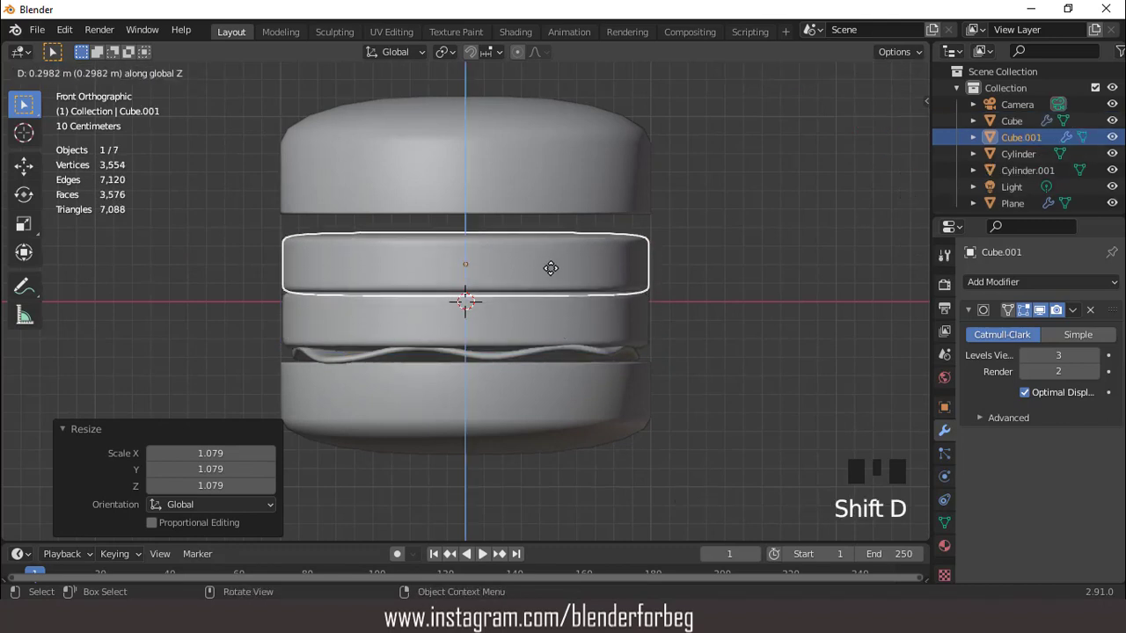
key(s)
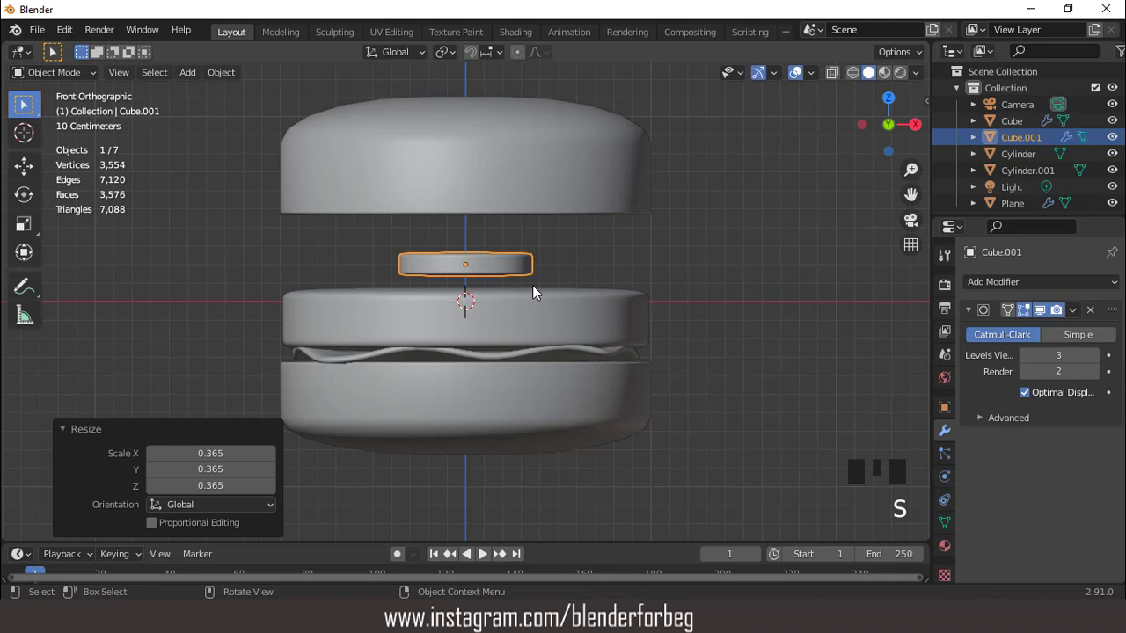
key(KP_7)
click(837, 77)
scroll(down, 3)
key(g)
key(g)
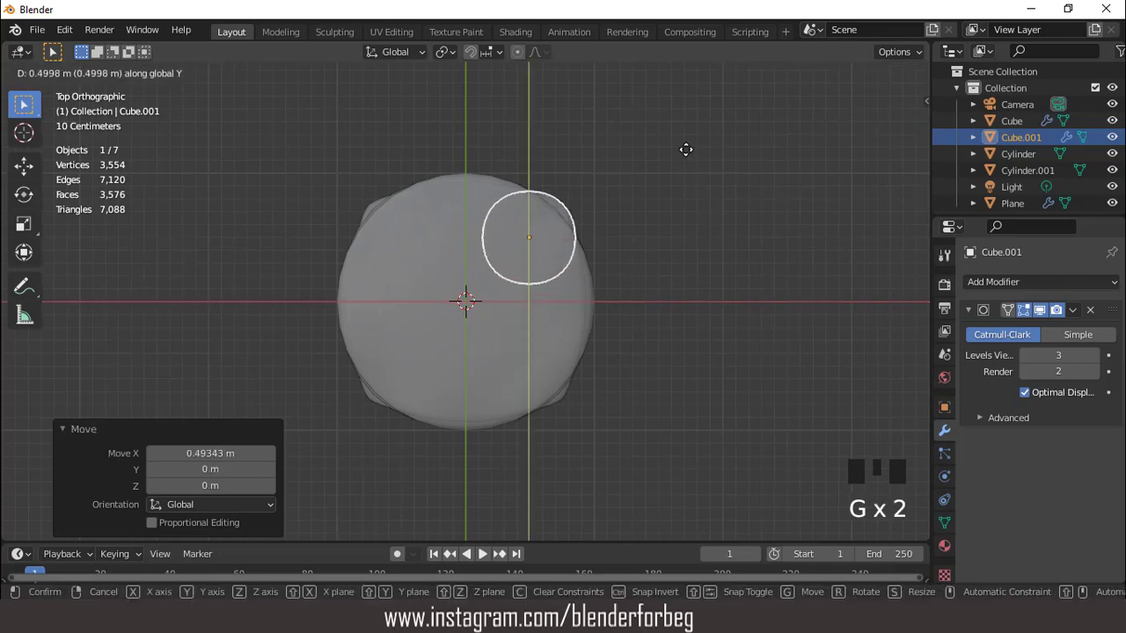
key(ctrl+a)
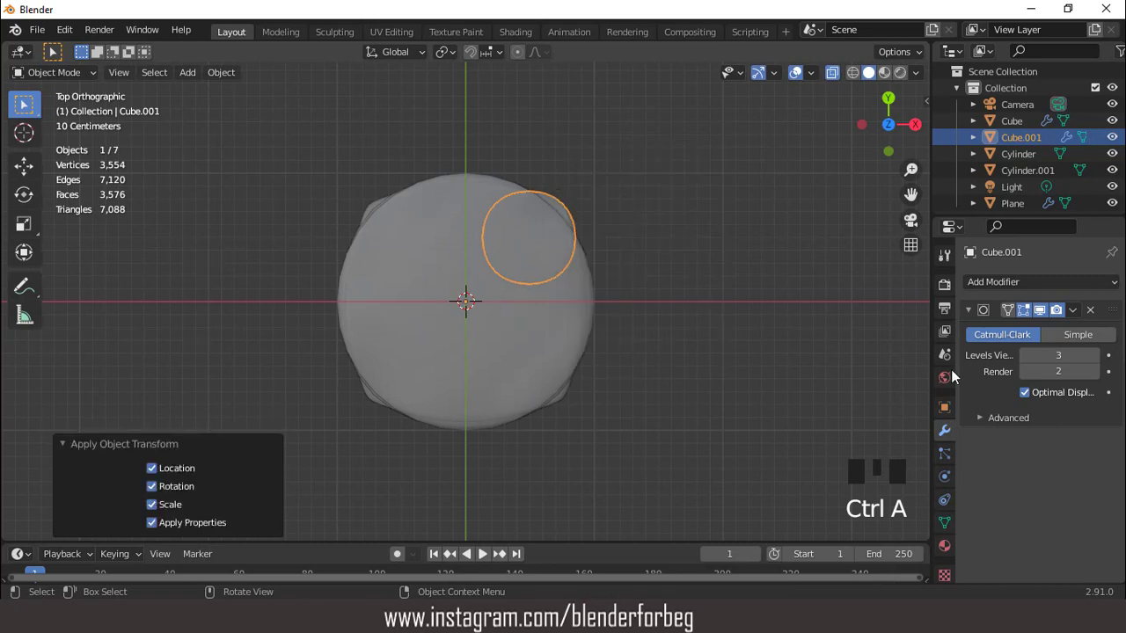
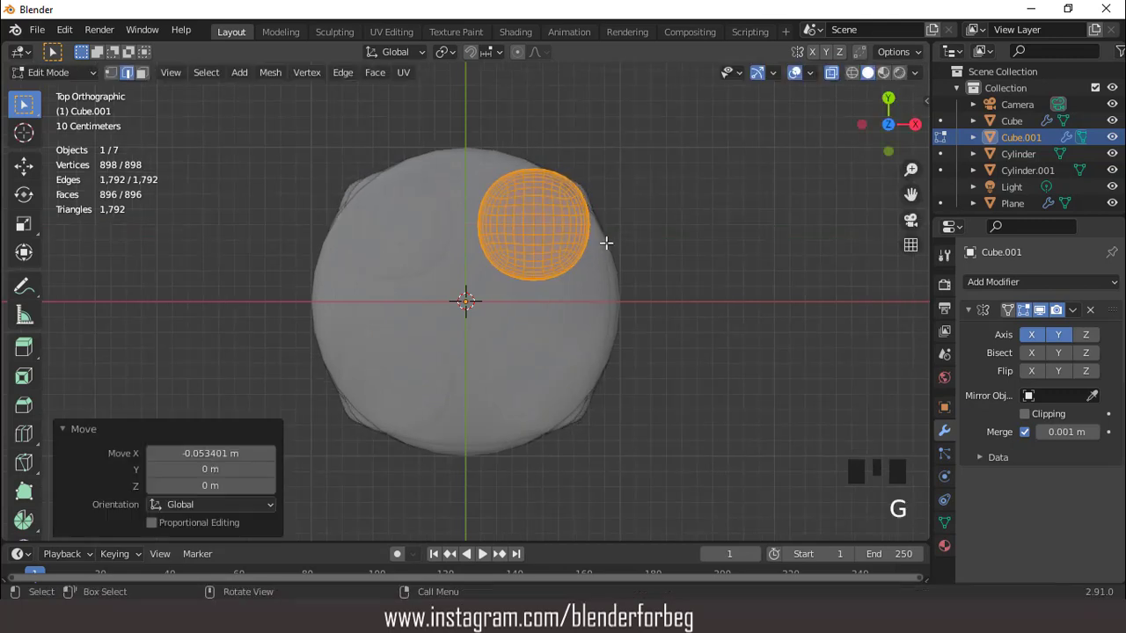
Enlarge the mirrored tomato slices slightly and shift them outward from the centre.
key(s)
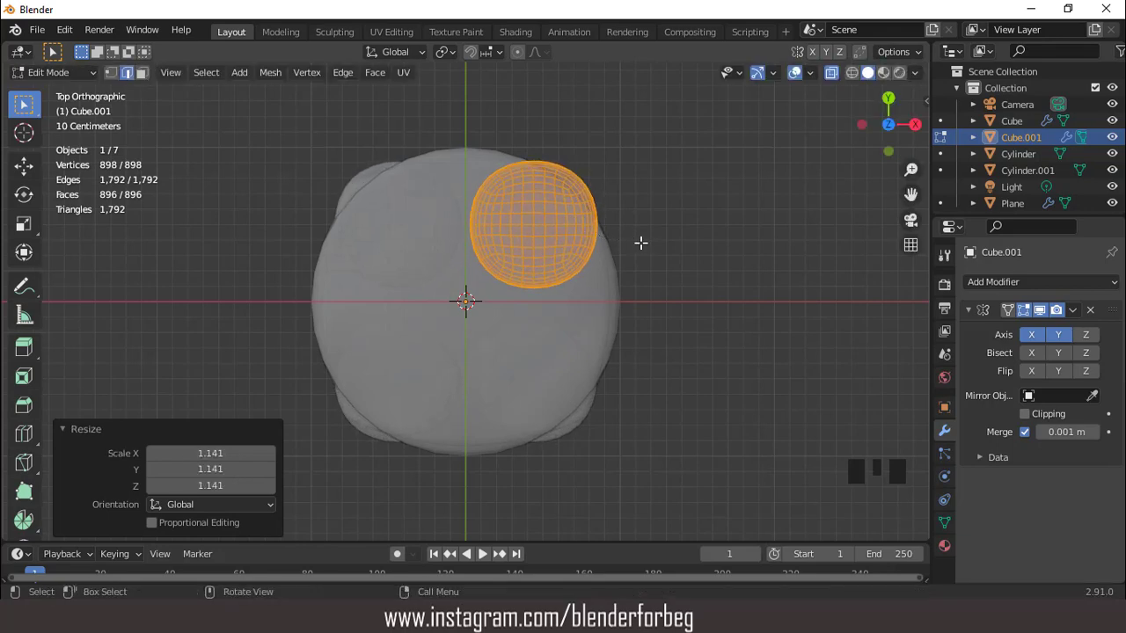
key(g)
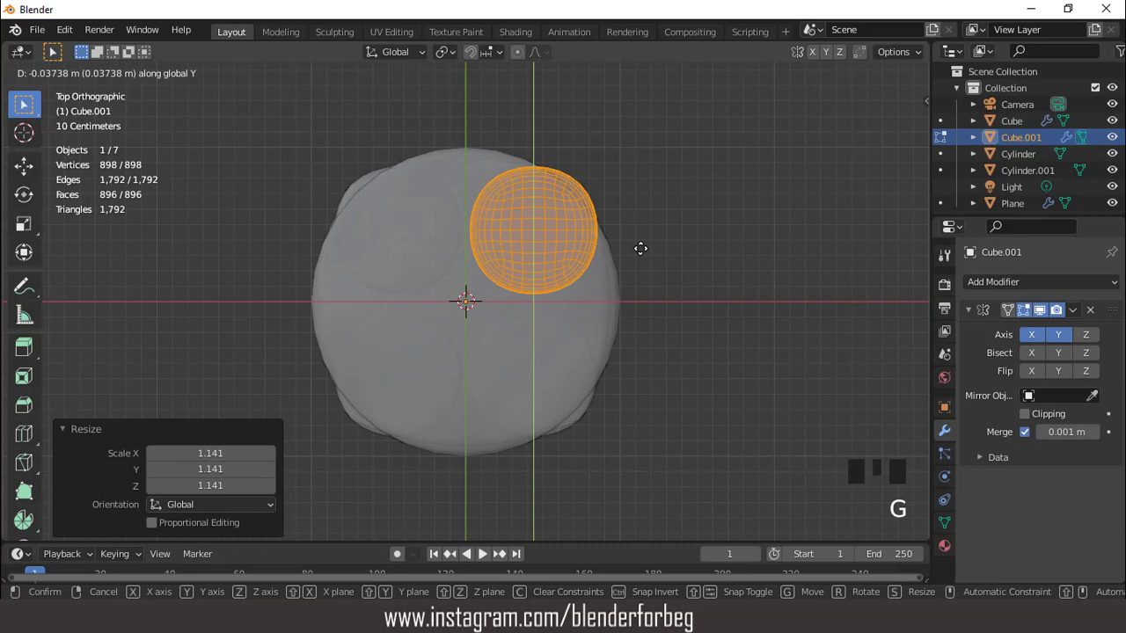
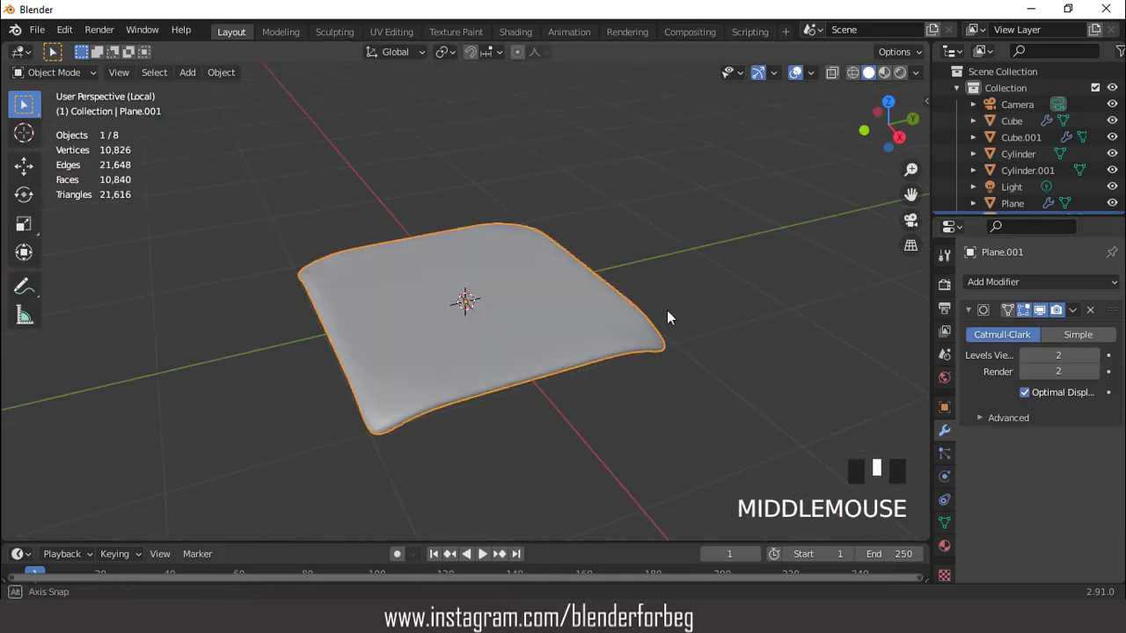
Lower the cheese slice Plane.001 down onto the patty.
drag(1077, 311, 635, 280)
key(KP_Divide)
key(KP_7)
key(KP_1)
key(g)
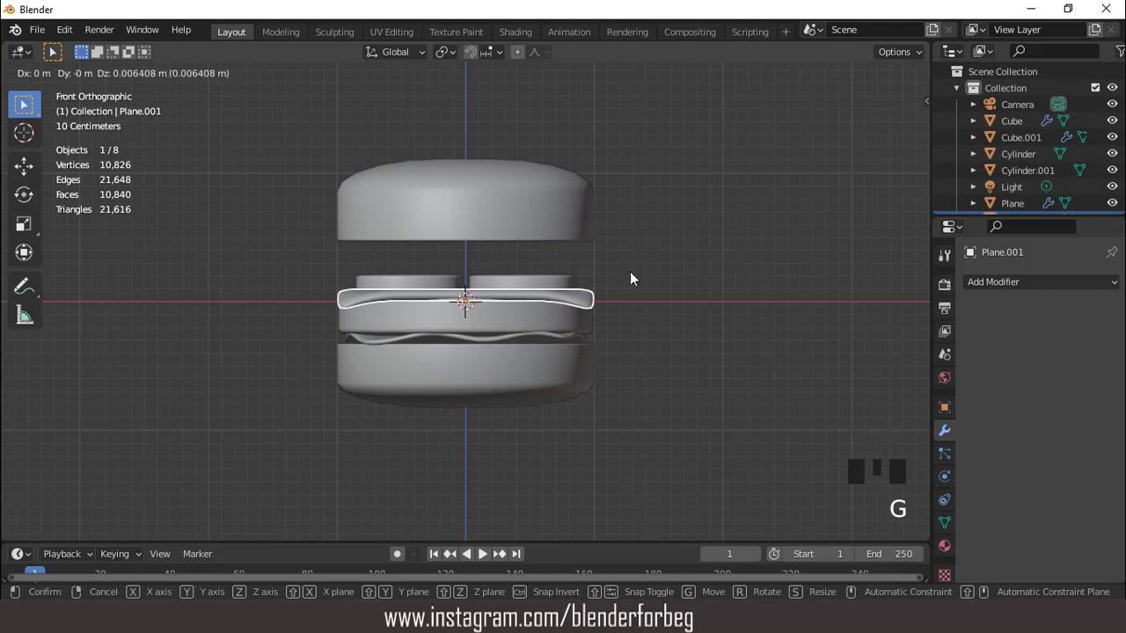
scroll(up, 3)
Raise the tomato slices above the cheese, then shrink the cheese slice to about 0.92.
click(541, 272)
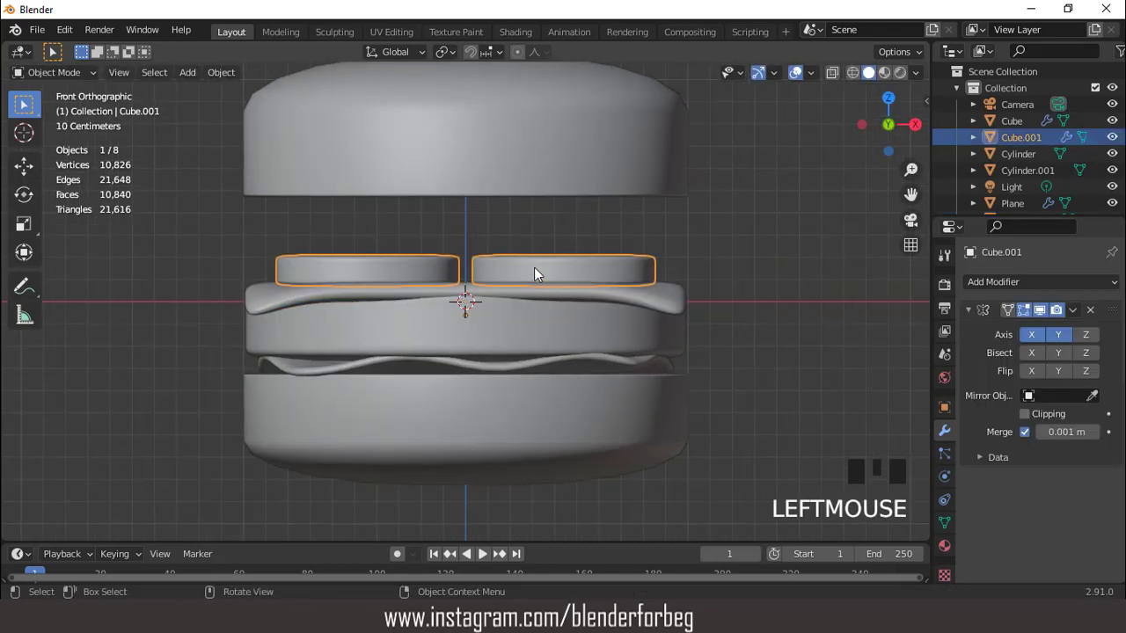
key(g)
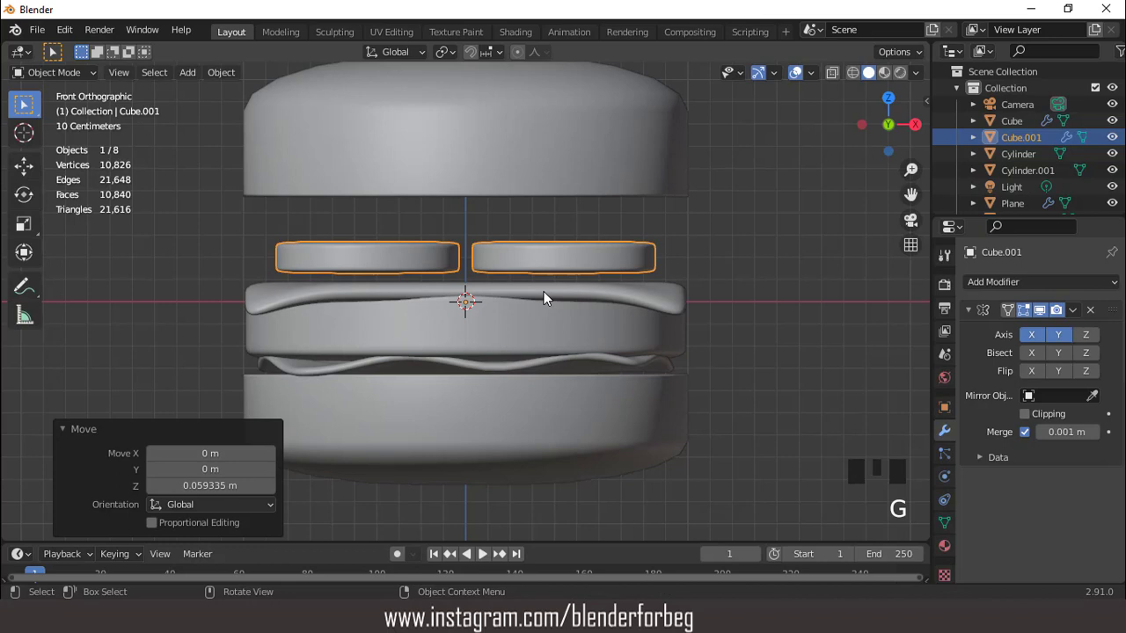
click(550, 303)
key(s)
key(g)
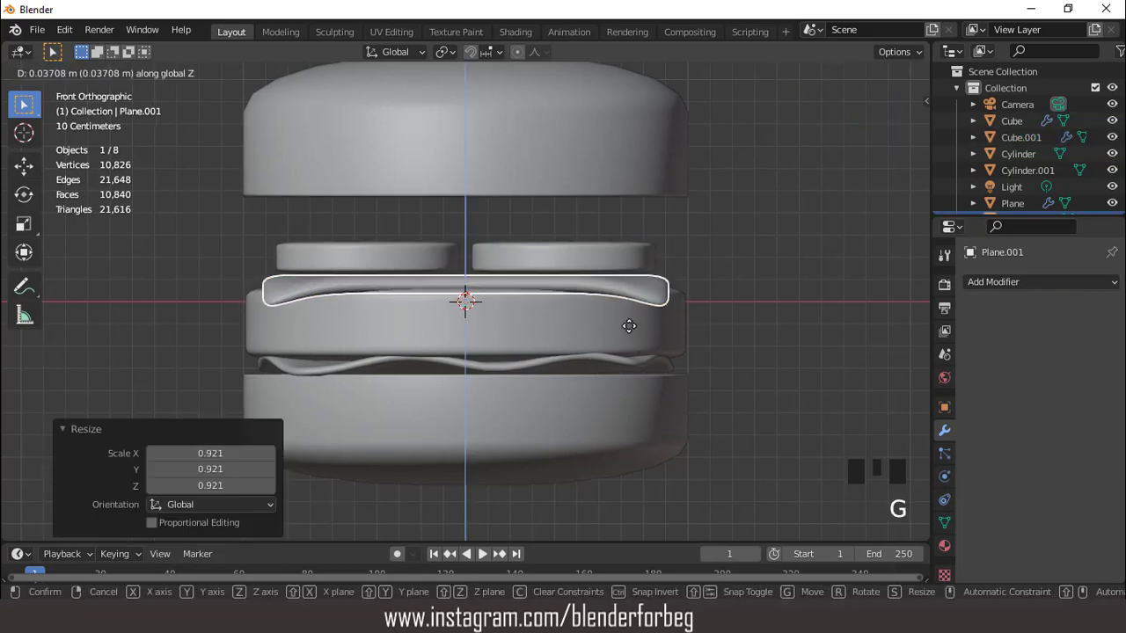
key(KP_7)
scroll(down, 3)
drag(484, 275, 573, 209)
key(KP_1)
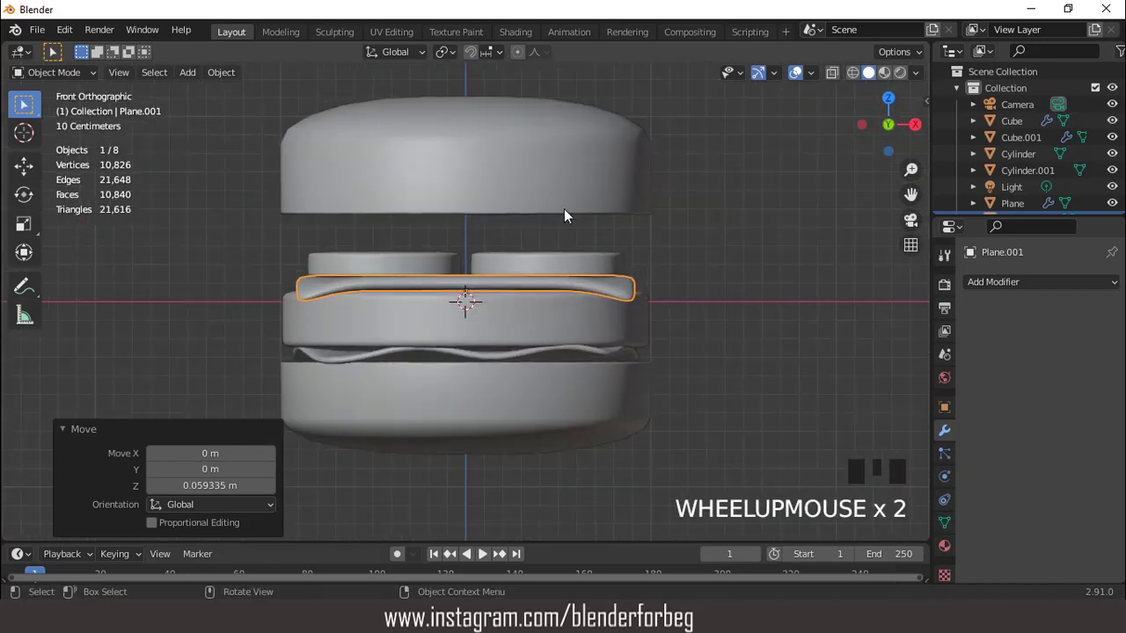
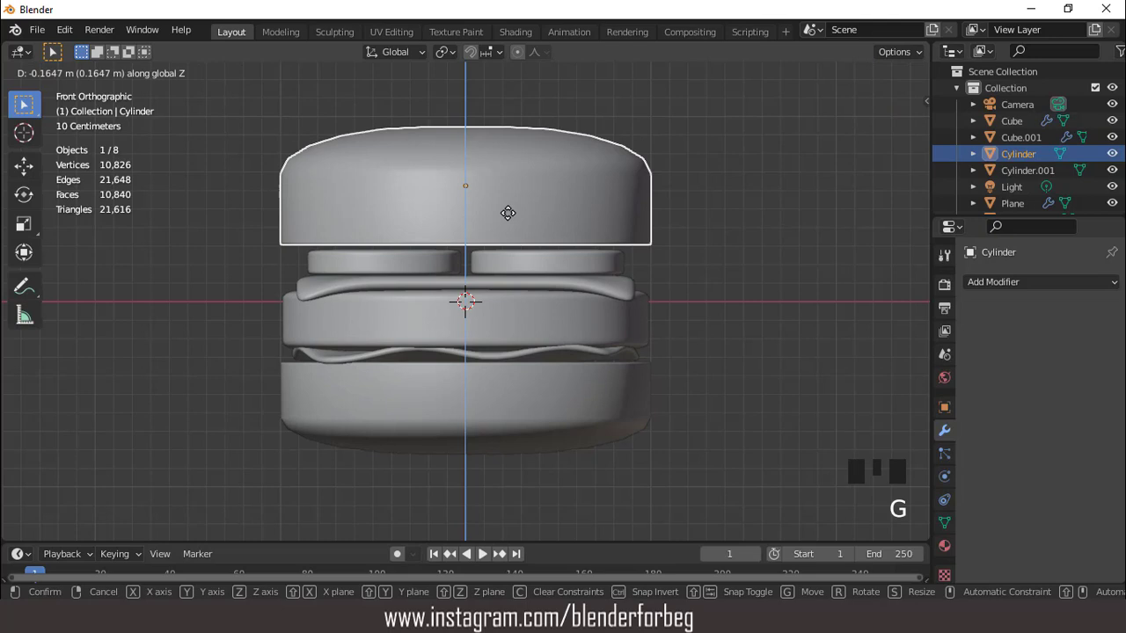
Lower the top bun onto the tomatoes and flatten it to 0.73 on Z, then flatten the bottom bun to 0.74.
key(s)
key(g)
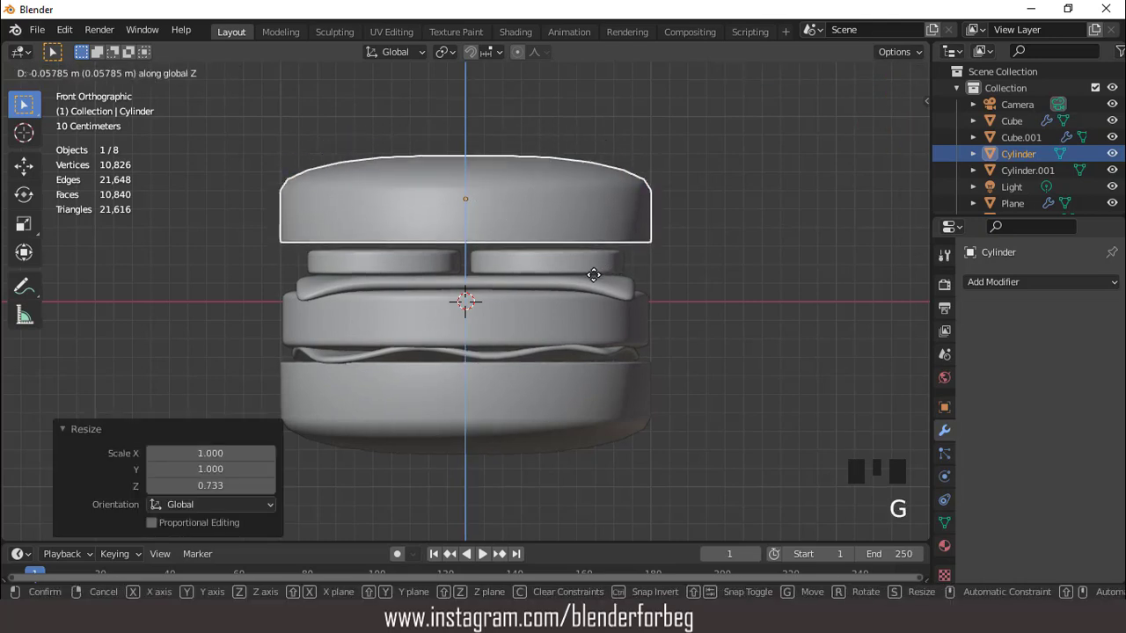
click(569, 391)
key(s)
key(g)
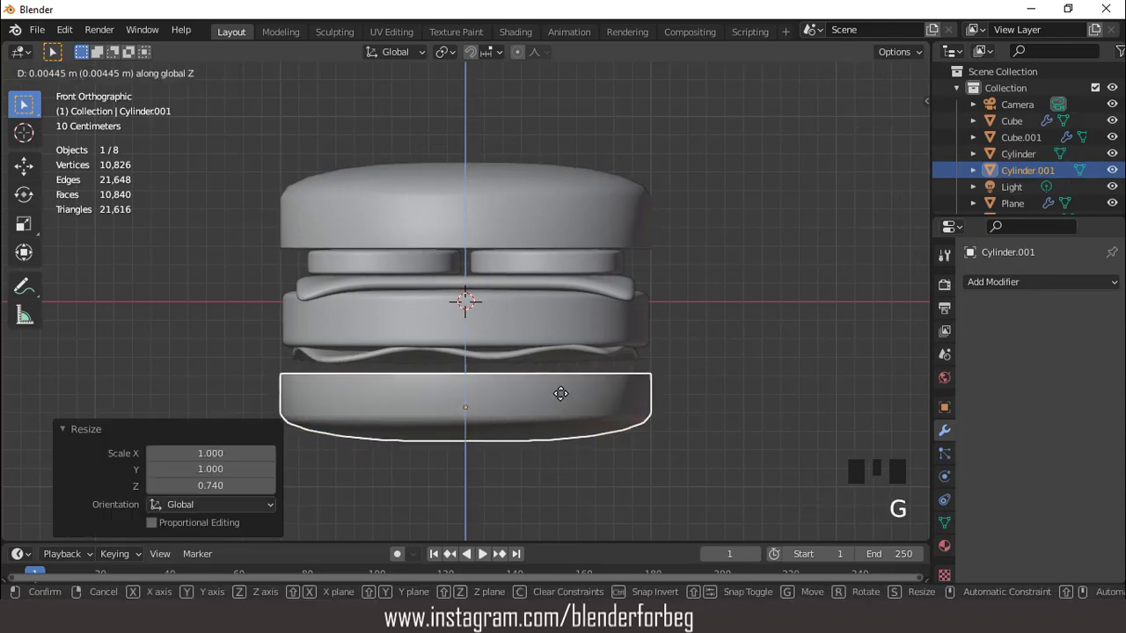
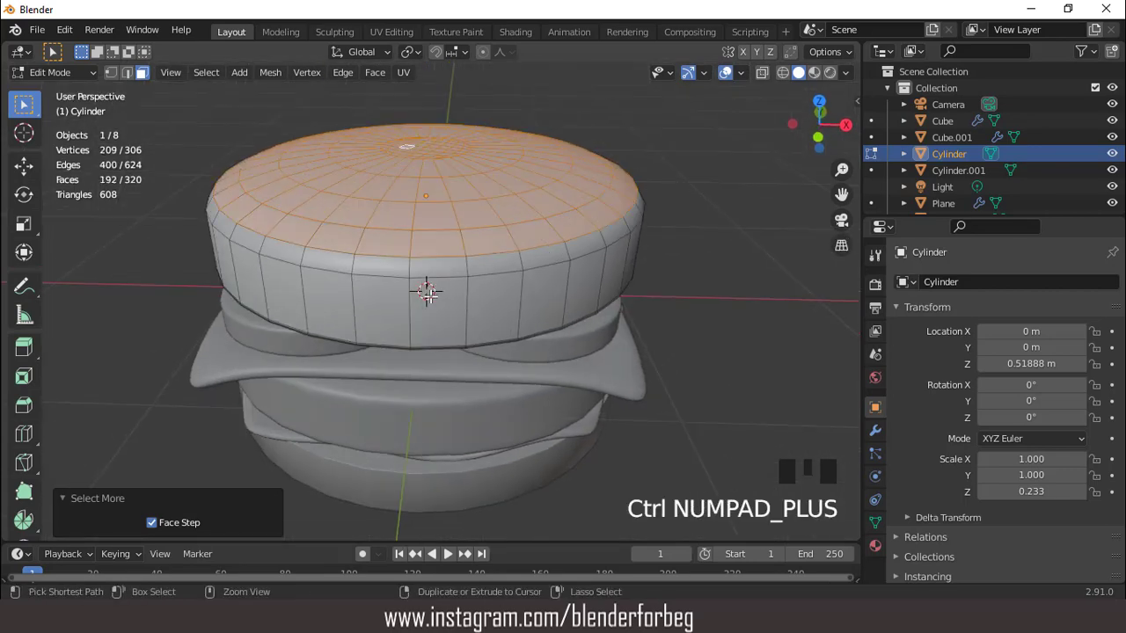
Orbit over the top bun and go to its Object Data properties to store the top faces as a vertex group.
middle_click(425, 316)
scroll(down, 3)
drag(441, 321, 883, 523)
click(883, 522)
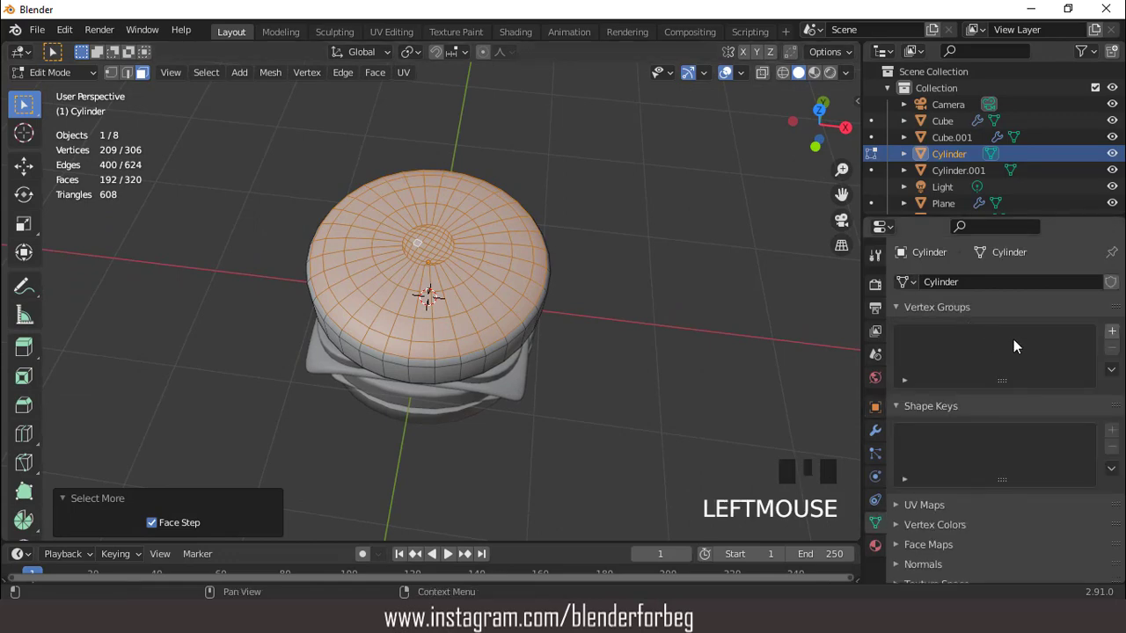
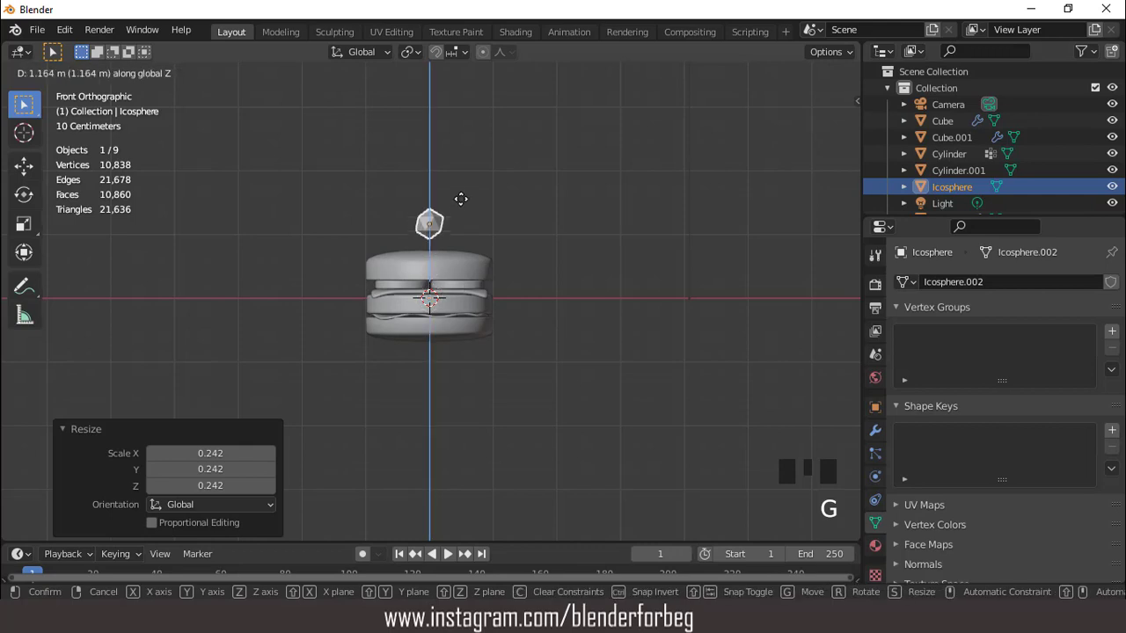
Scale the ico sphere down to about 0.24 as a small seed above the burger.
key(s)
drag(463, 224, 476, 250)
scroll(up, 3)
click(476, 249)
scroll(up, 3)
scroll(up, 3)
Select the top bun and go to its Particle Properties.
click(878, 477)
click(882, 457)
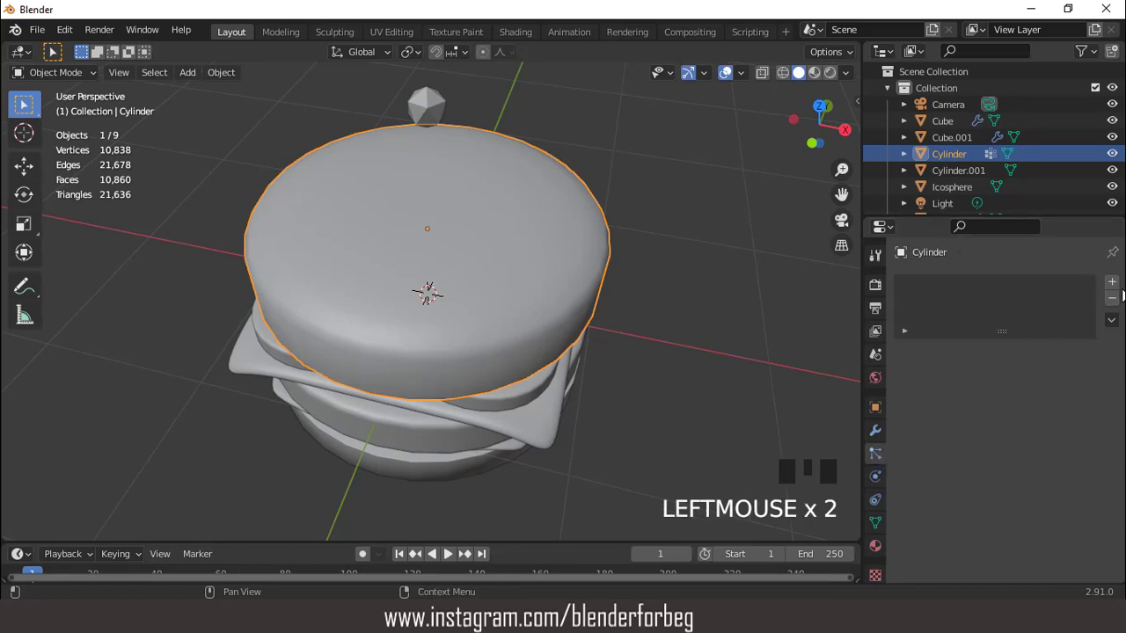
Add a Hair particle system to the top bun with about 45 particles.
drag(1119, 289, 1046, 373)
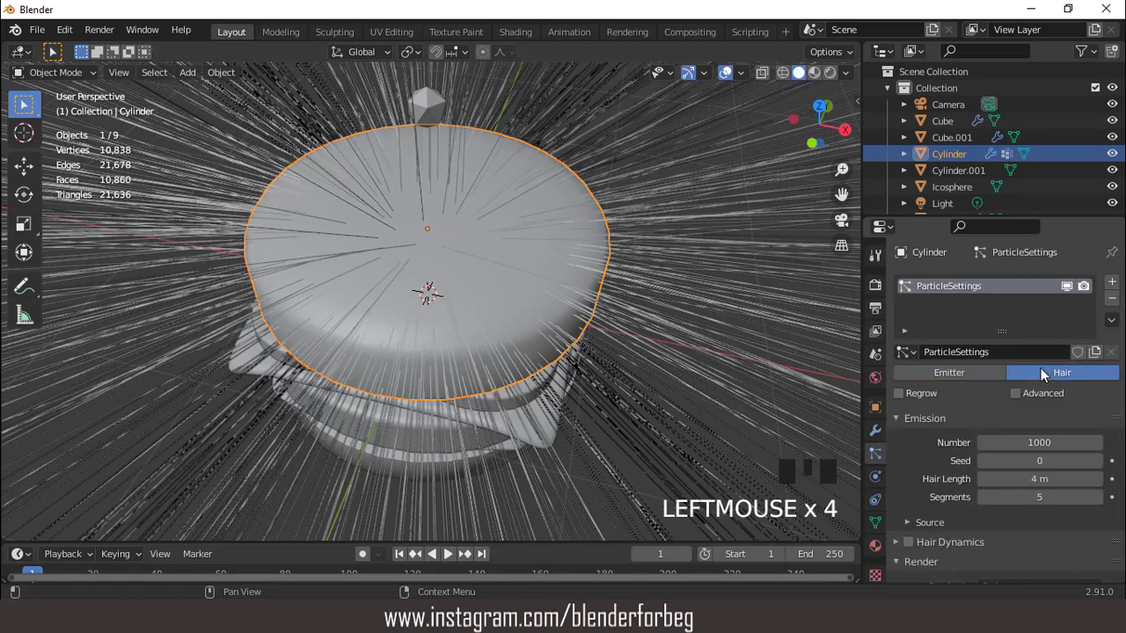
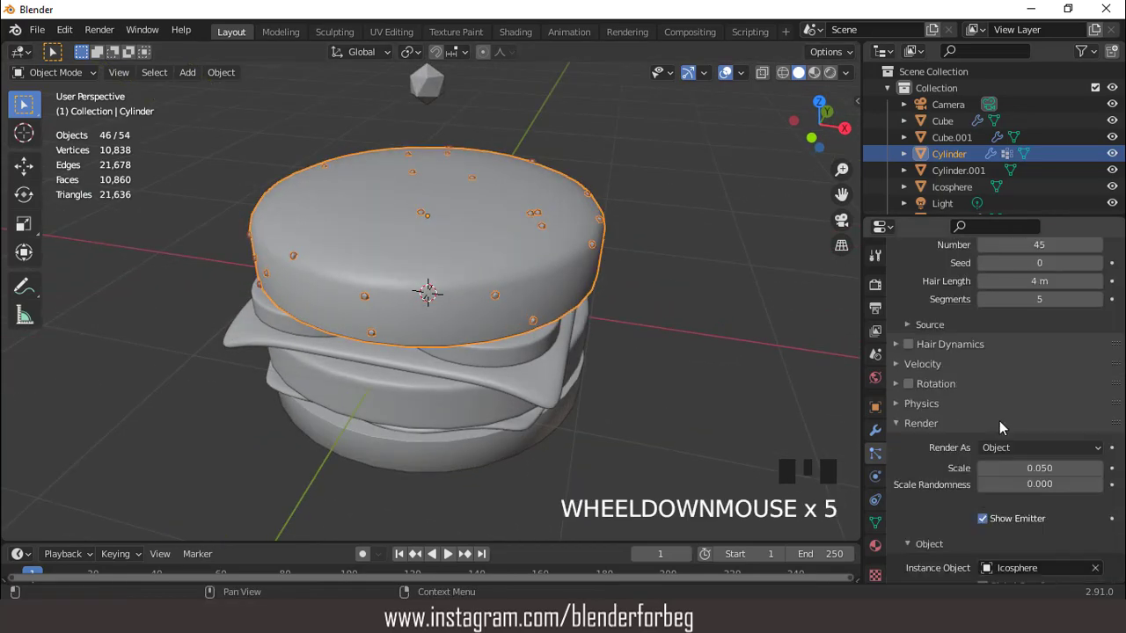
scroll(down, 3)
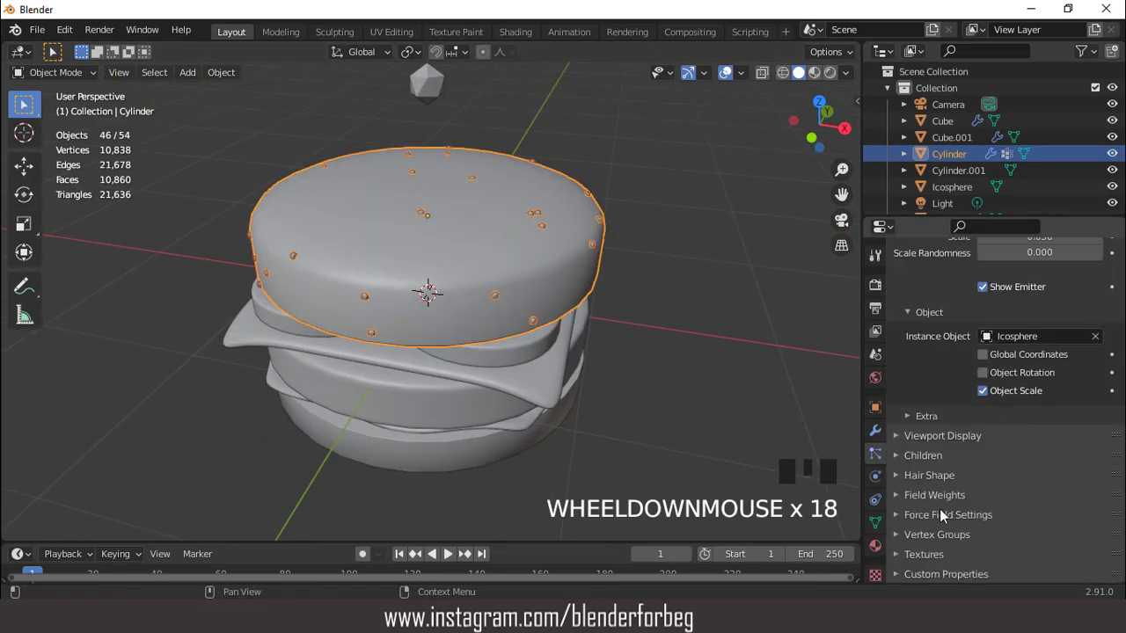
scroll(down, 3)
drag(902, 540, 972, 497)
scroll(down, 3)
Render the hairs as the Icosphere object, adjust seed scale and enable advanced options with a density vertex group.
drag(998, 431, 605, 279)
drag(605, 278, 594, 265)
scroll(up, 3)
drag(620, 262, 633, 243)
scroll(down, 3)
scroll(down, 3)
click(429, 162)
scroll(up, 3)
key(s)
click(582, 276)
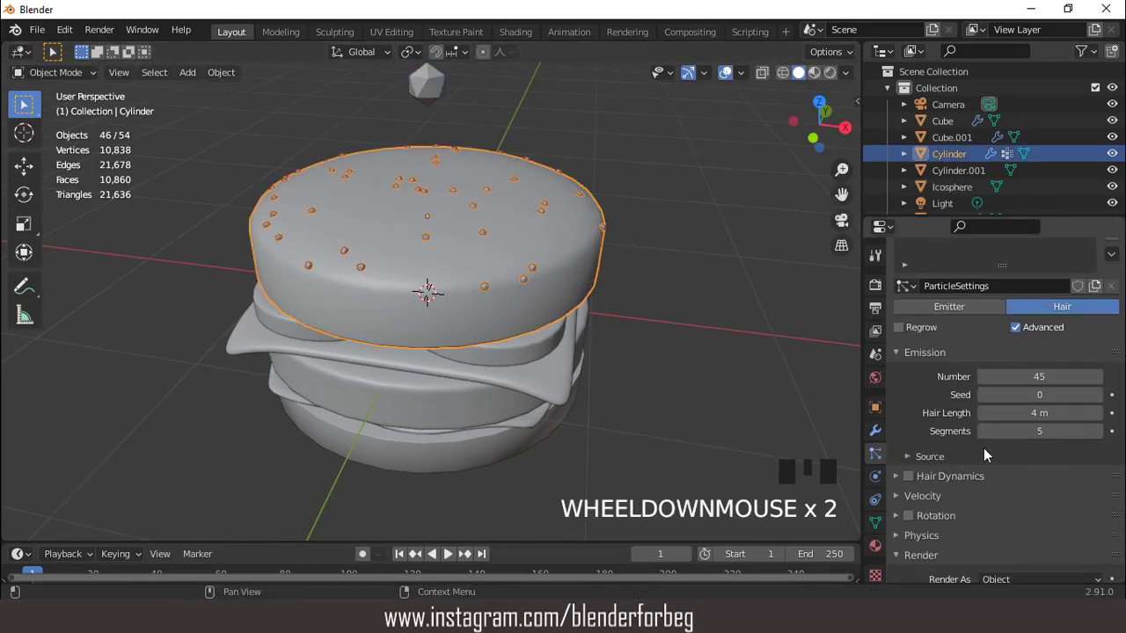
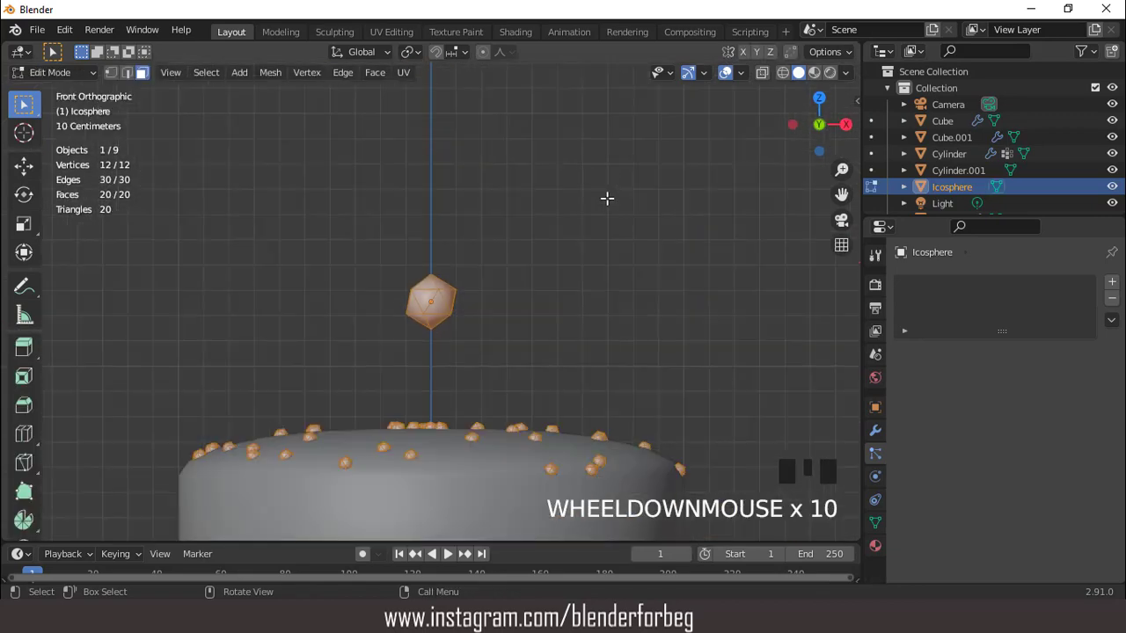
Lower the seed's vertices along Z in Edit Mode so seeds sink into the bun, then leave editing.
key(g)
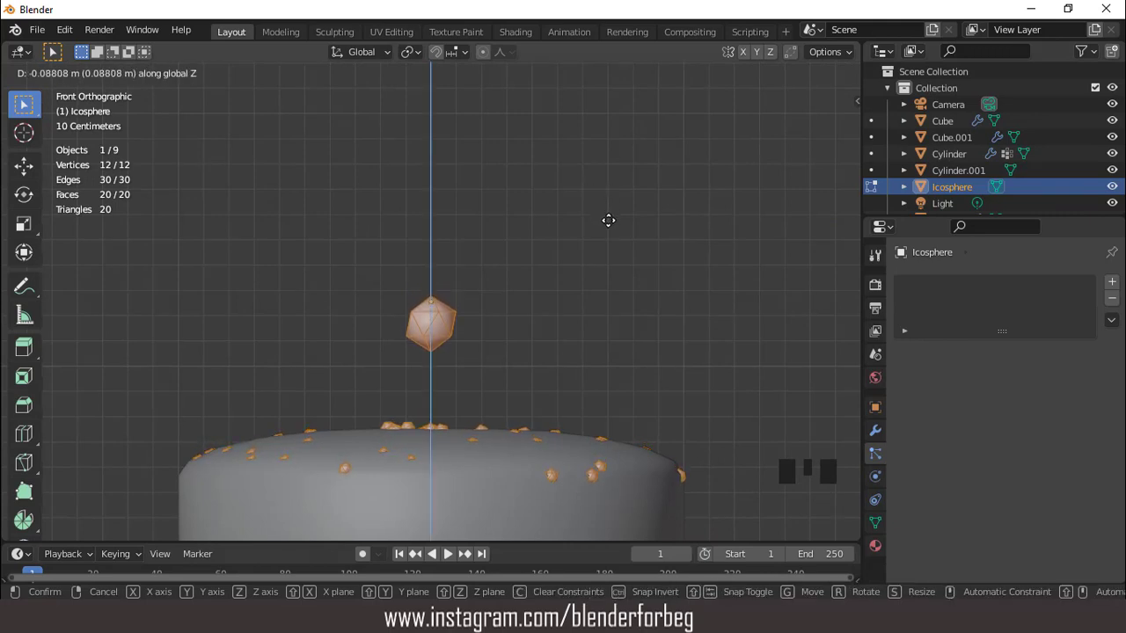
key(Tab)
scroll(down, 3)
drag(538, 289, 513, 301)
scroll(up, 3)
drag(434, 291, 521, 262)
scroll(down, 3)
scroll(up, 3)
scroll(down, 3)
key(ctrl+KP_2)
key(ctrl+KP_2)
key(ctrl+KP_2)
View through the camera with Material Preview shading and show Eevee in Render Properties.
key(KP_0)
scroll(down, 3)
click(828, 74)
drag(854, 79, 875, 300)
click(879, 288)
click(915, 395)
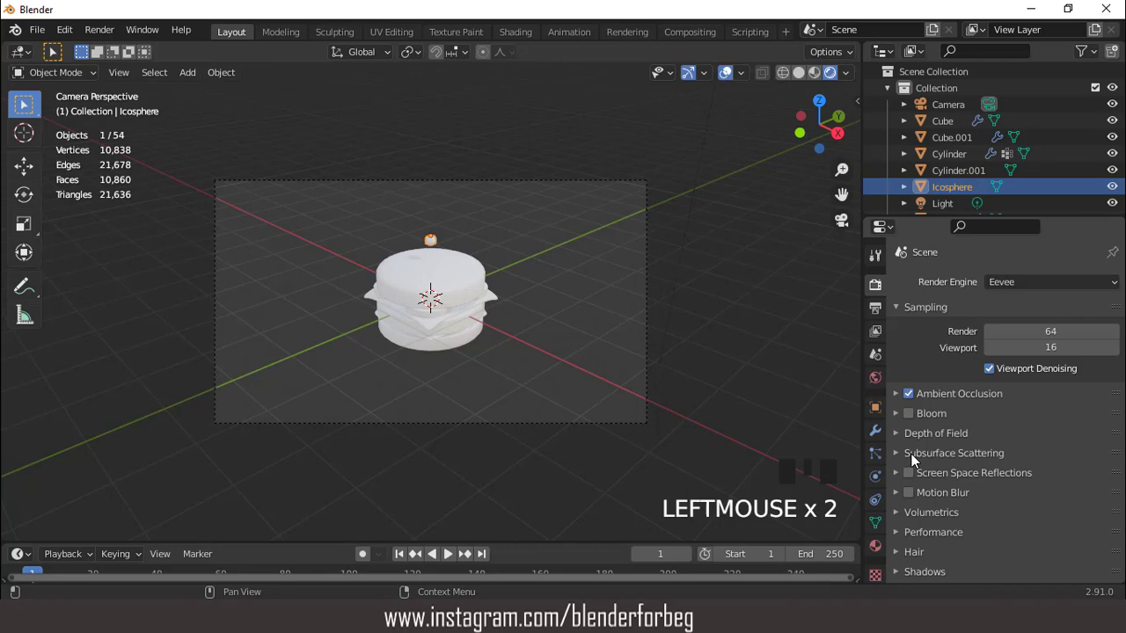
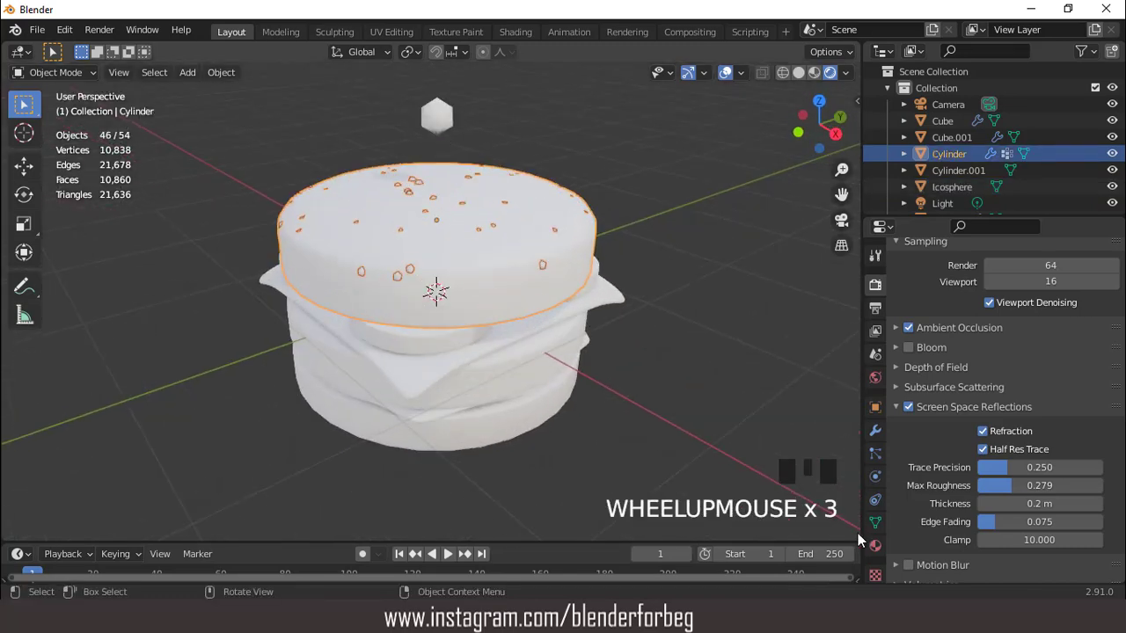
Give the top bun a new material with an orange base colour.
click(877, 551)
drag(1026, 361, 1041, 532)
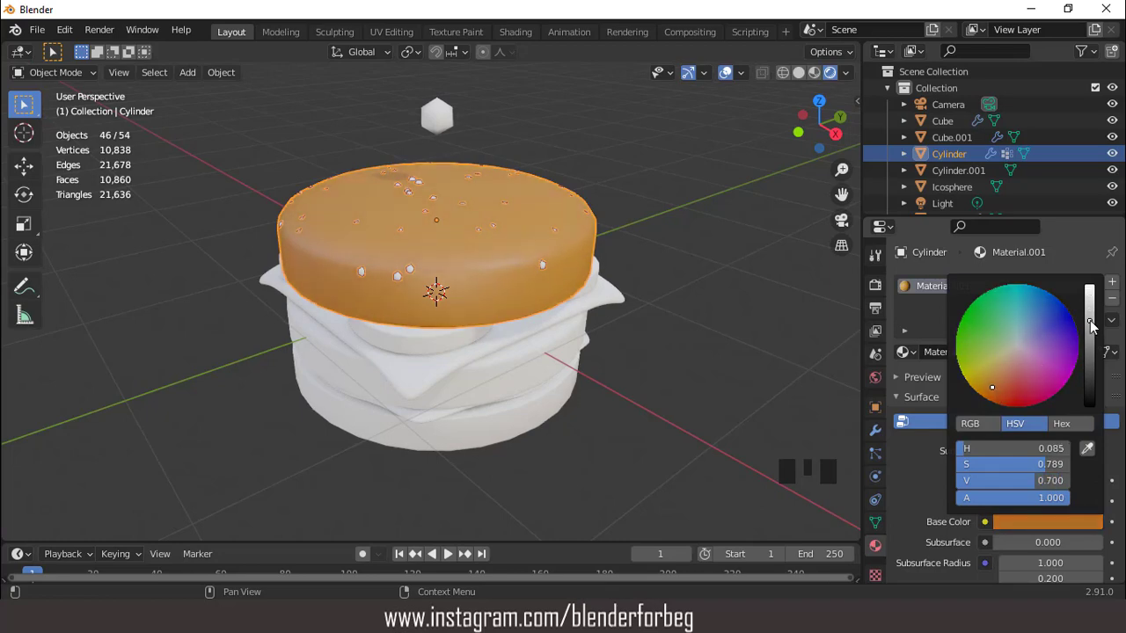
Tune the bun colour brightness and link the orange material to the bottom bun with Ctrl+L.
scroll(down, 3)
drag(416, 275, 499, 393)
click(499, 393)
click(501, 312)
key(ctrl+l)
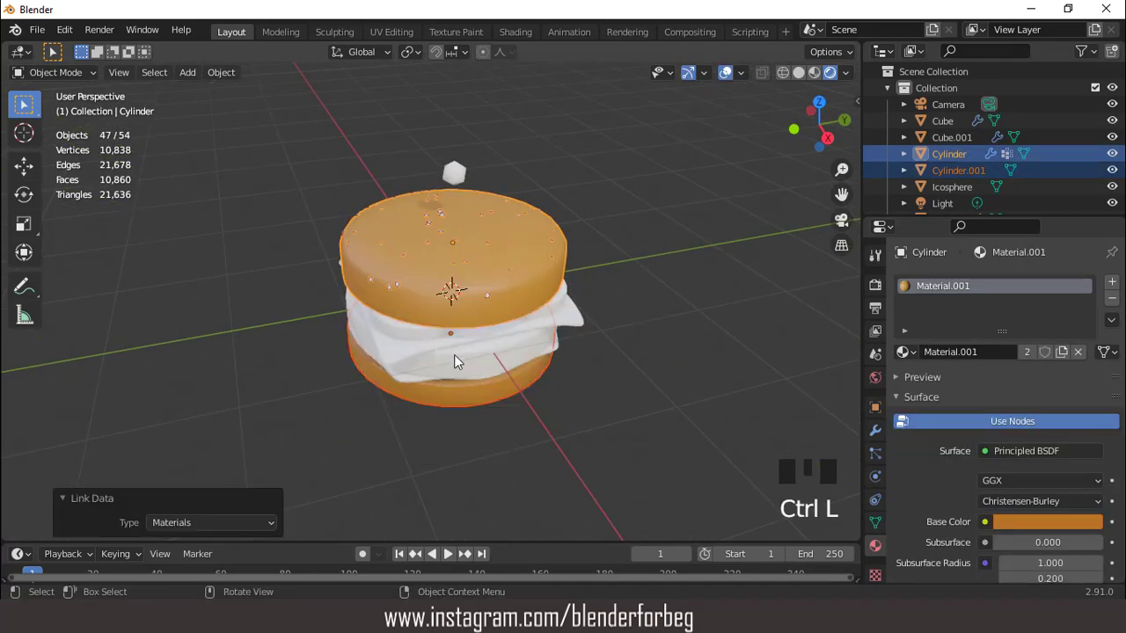
Give the patty its own new material with a reddish-brown base colour.
drag(460, 314, 515, 319)
scroll(up, 3)
click(534, 370)
scroll(down, 3)
drag(501, 343, 1023, 360)
drag(1023, 360, 1053, 521)
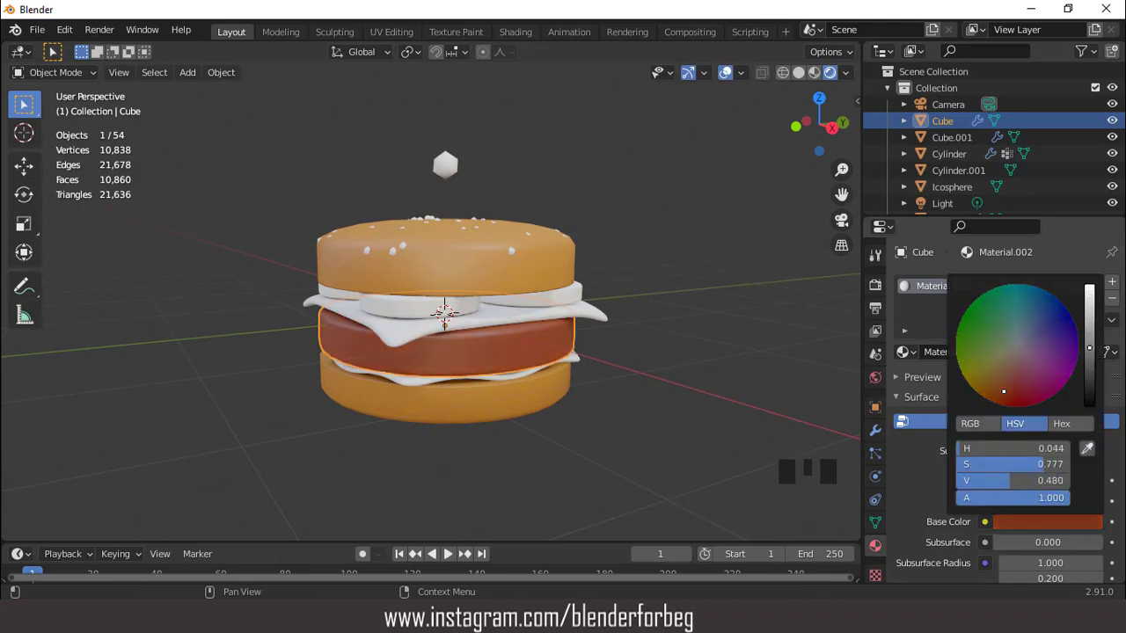
Select objects in the Outliner to reach the cheese slice Plane.001.
click(726, 77)
drag(629, 191, 724, 82)
click(724, 81)
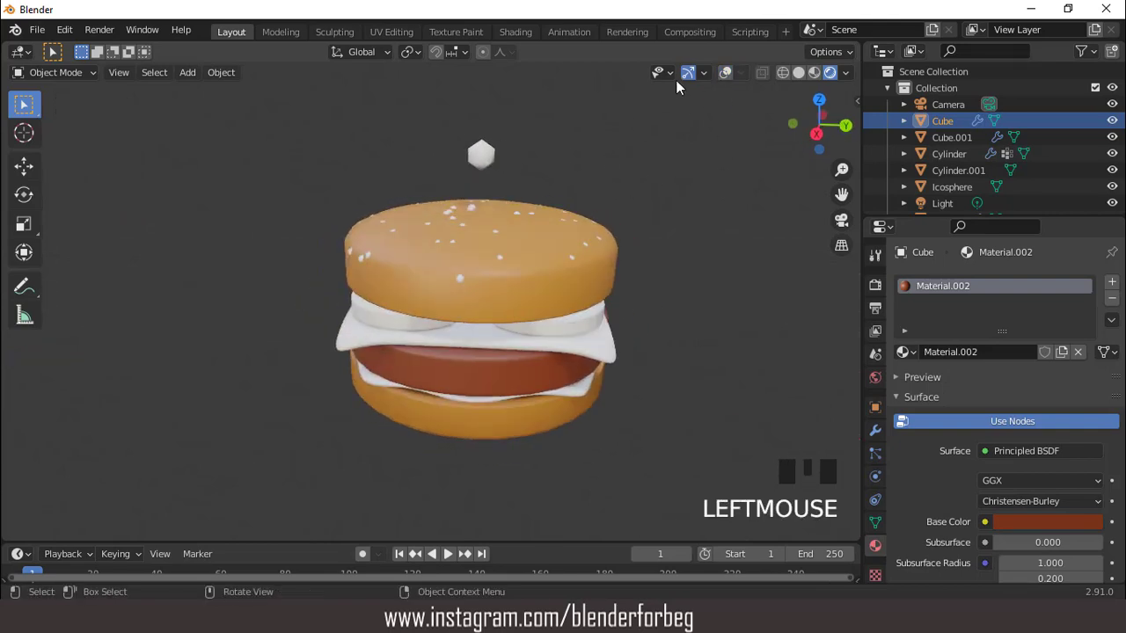
click(712, 79)
Give the cheese slice a new material tinted pale creamy yellow.
drag(601, 171, 582, 235)
scroll(up, 3)
drag(563, 263, 571, 332)
click(571, 333)
drag(1000, 353, 1043, 466)
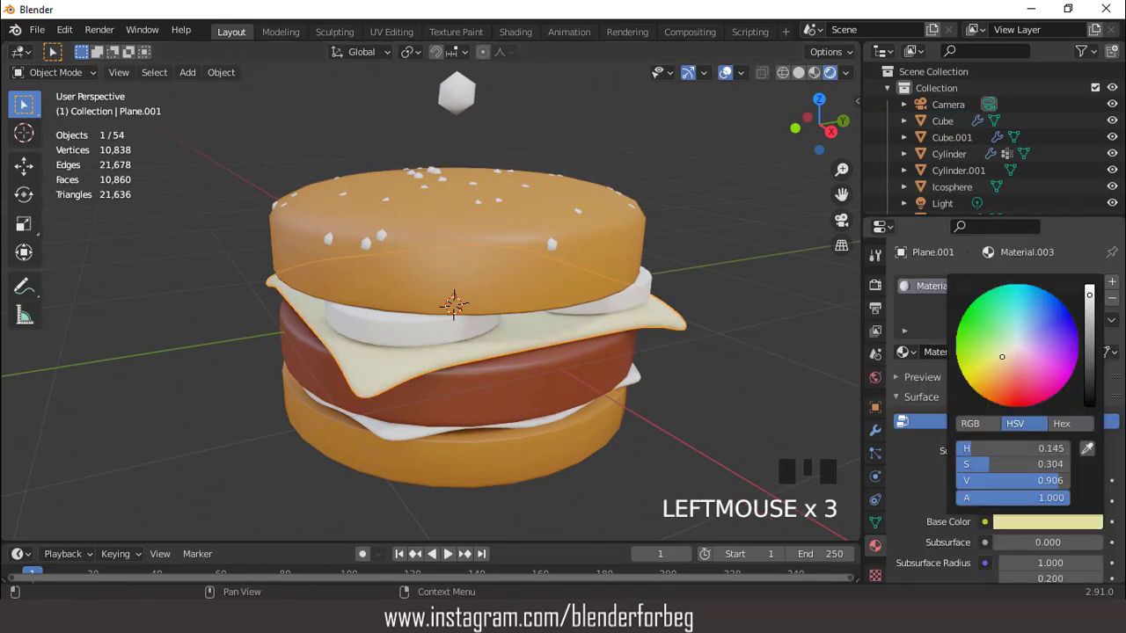
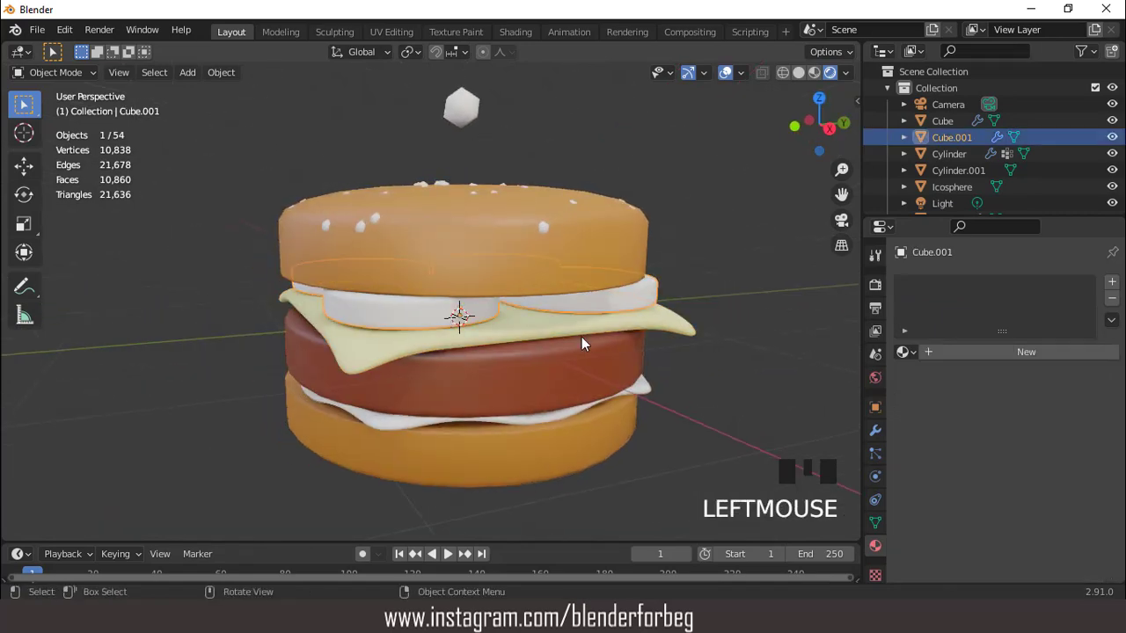
Set the tomato slices' material base colour to red.
drag(1028, 356, 1052, 526)
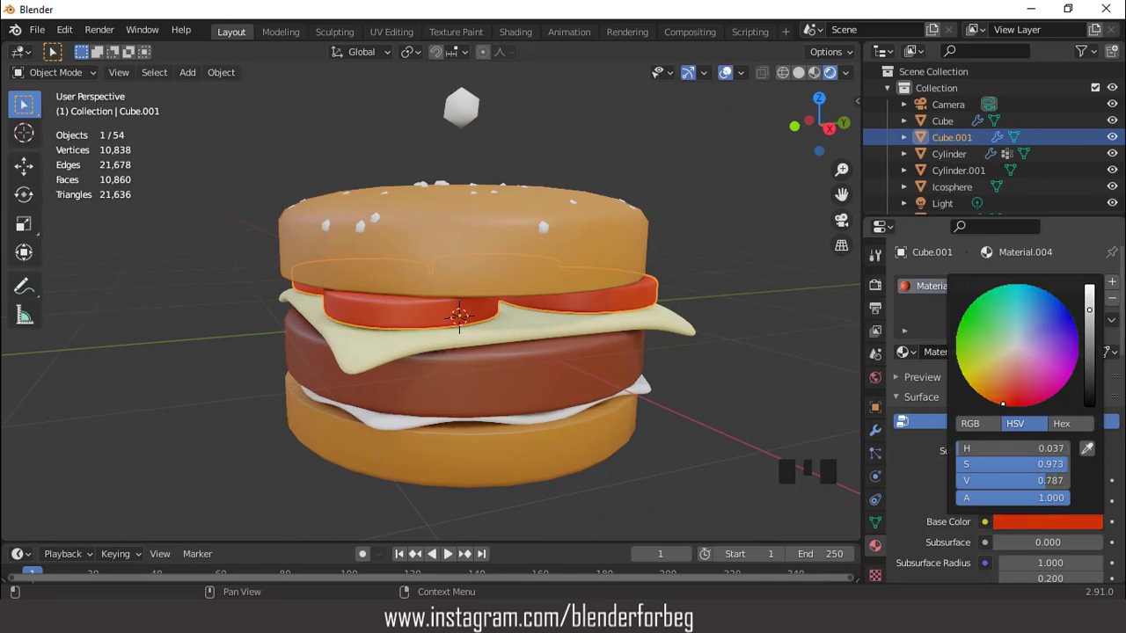
drag(717, 92, 684, 162)
scroll(down, 3)
Give the lettuce Plane a new material with a bright green base colour.
drag(553, 206, 727, 82)
click(728, 82)
scroll(up, 3)
click(516, 421)
drag(1011, 357, 1045, 526)
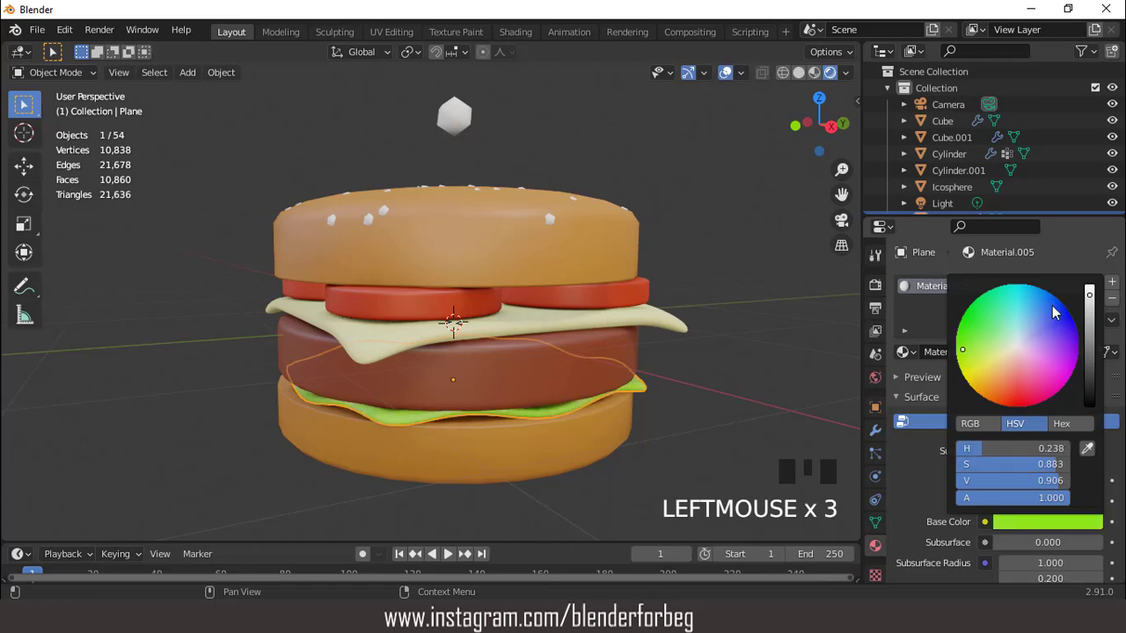
Select the seed Icosphere ready to give it its own material.
scroll(down, 3)
drag(567, 279, 725, 76)
double_click(725, 76)
scroll(up, 3)
click(416, 90)
Make the seed material off-white and select the floating source ico sphere to hide it.
drag(1018, 360, 1062, 462)
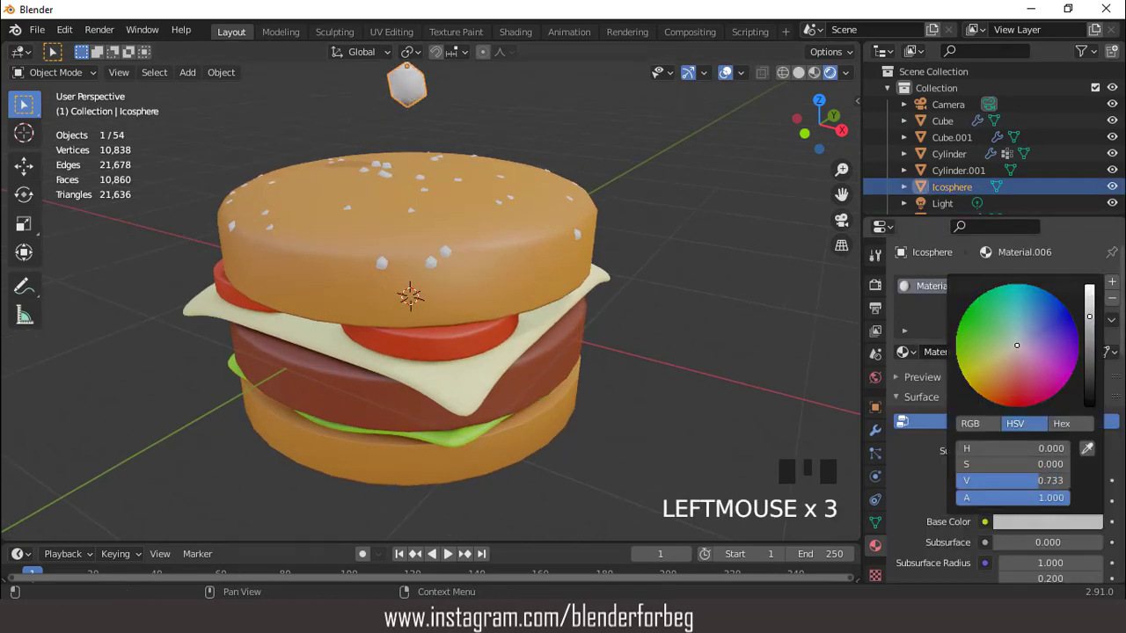
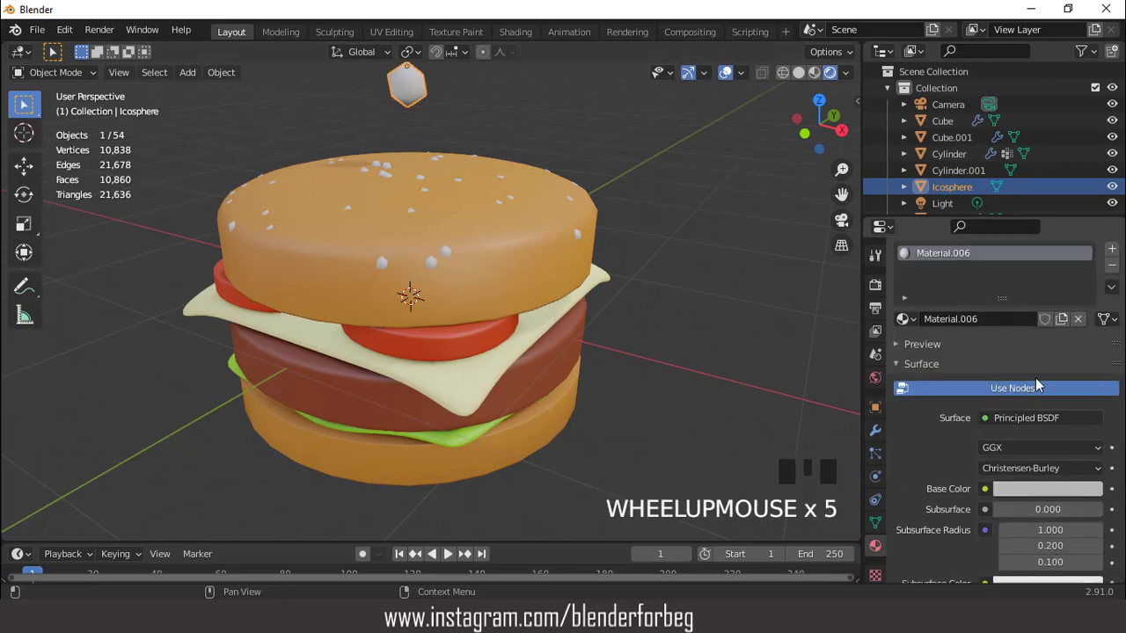
drag(1048, 494, 1056, 457)
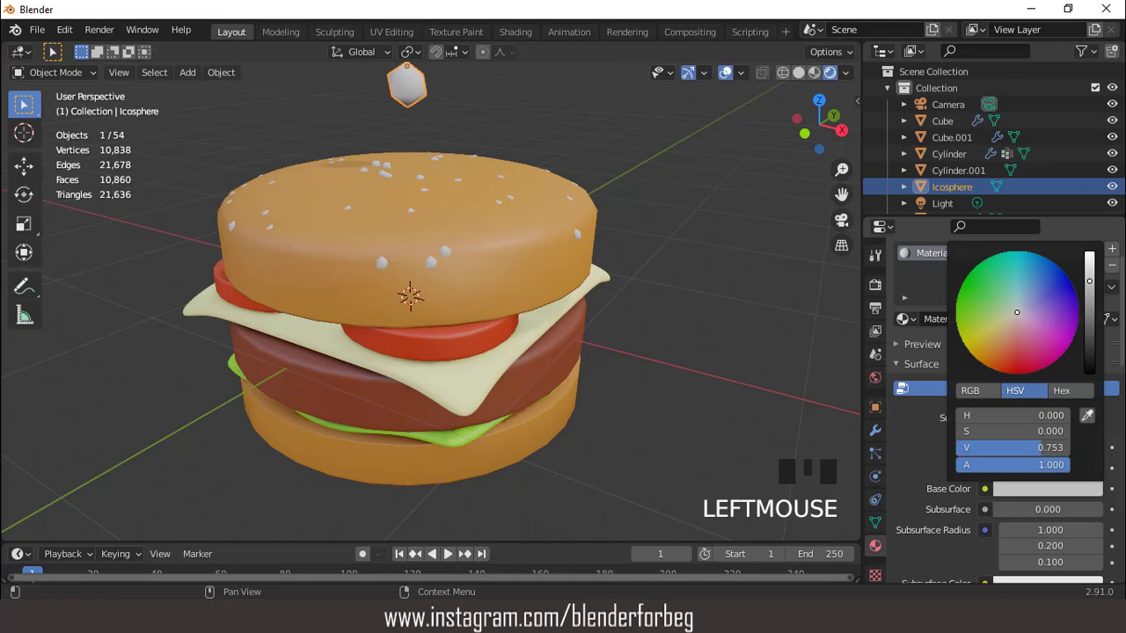
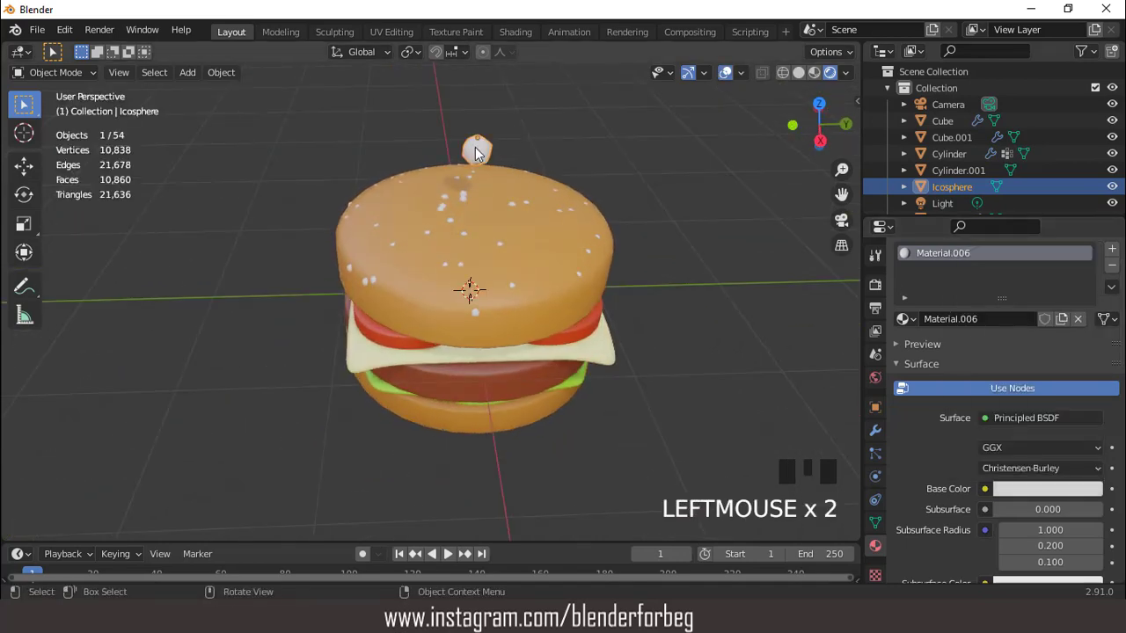
click(562, 182)
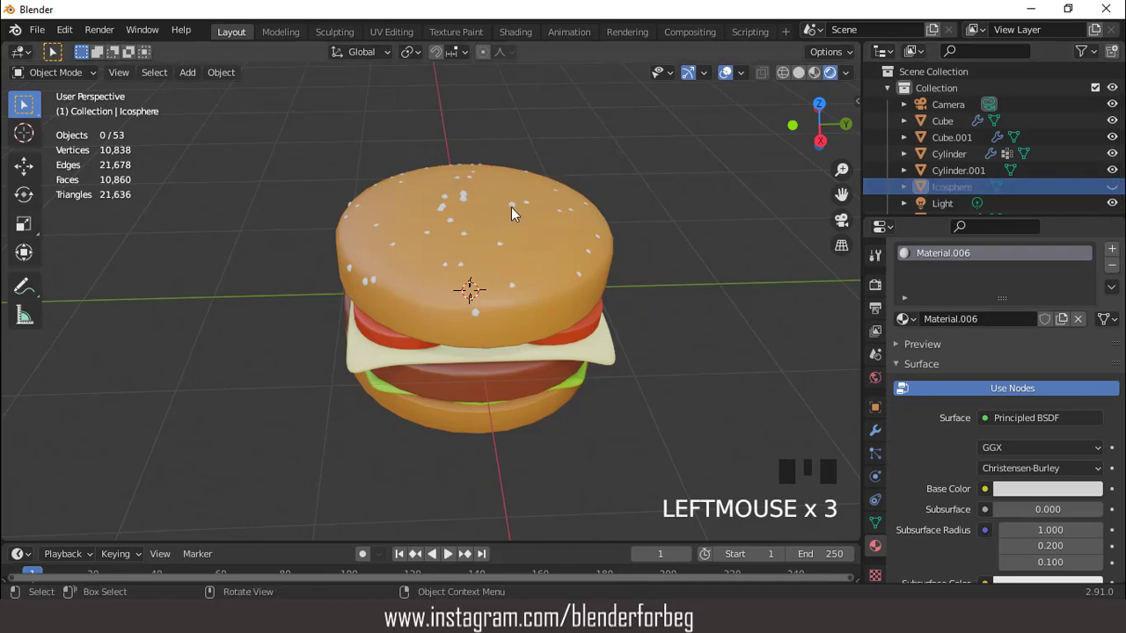